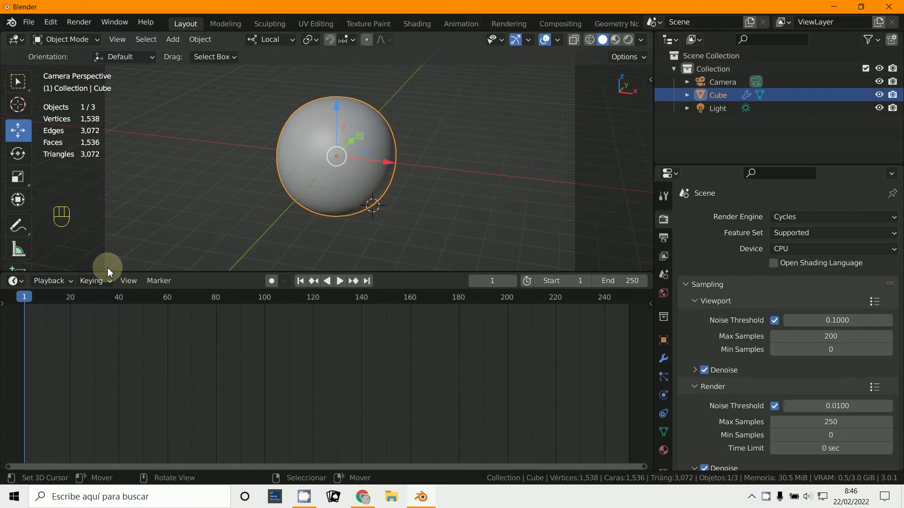
Step: Switch the lower Timeline area to the Shader Editor for the sphere's new material
drag(22, 288, 54, 402)
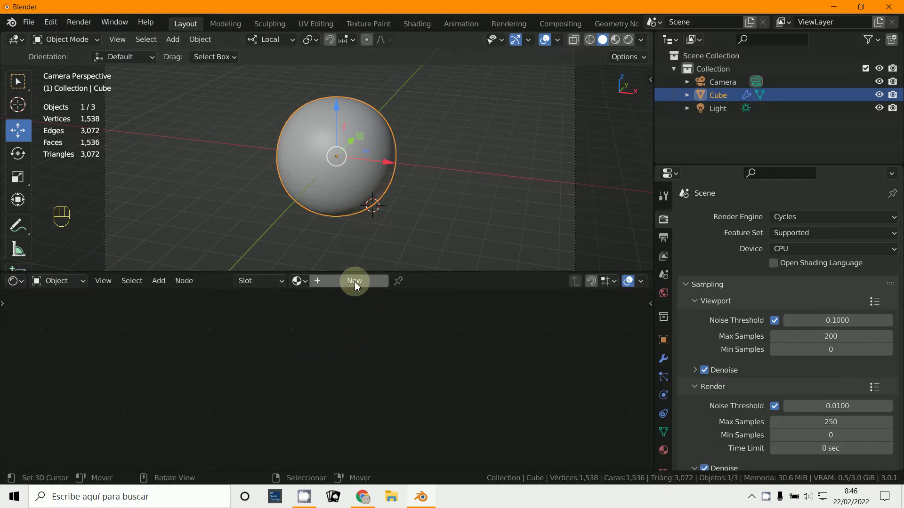
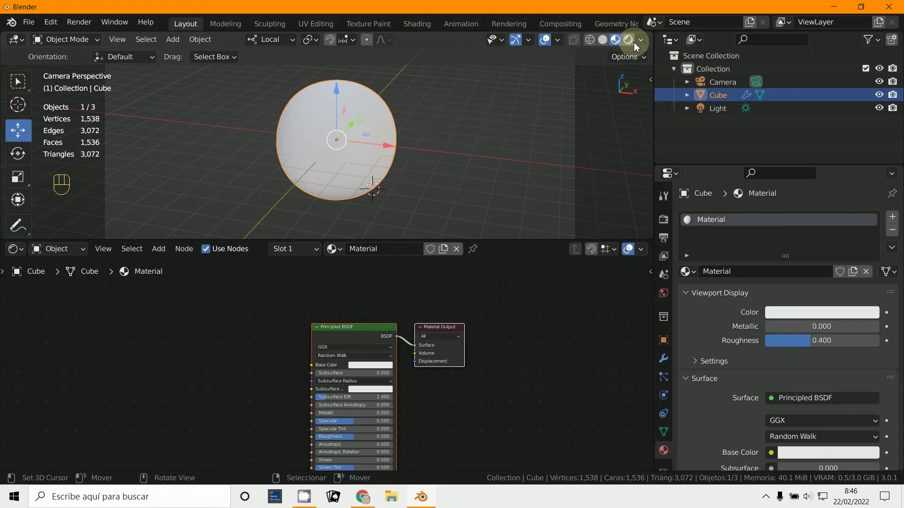
Step: Set the Principled BSDF to Metallic 1, Specular 0, Roughness 0 and view it in Rendered shading
drag(643, 47, 446, 163)
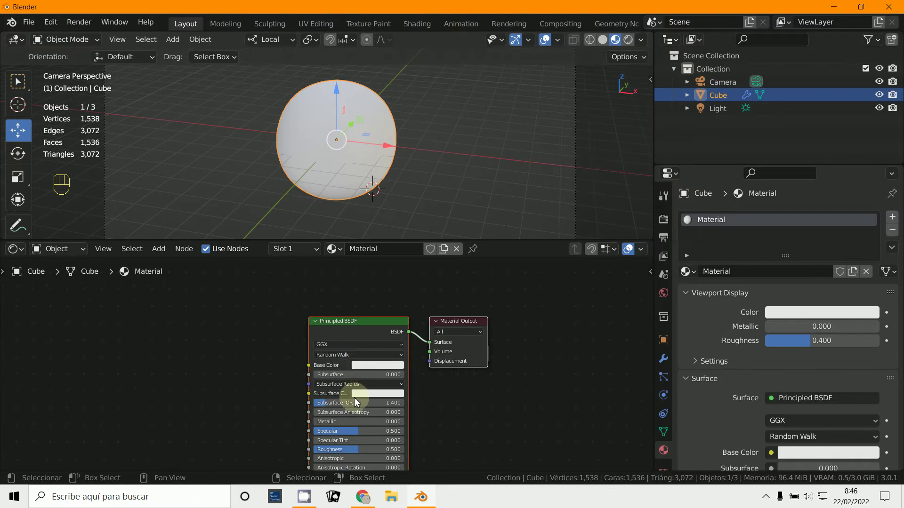
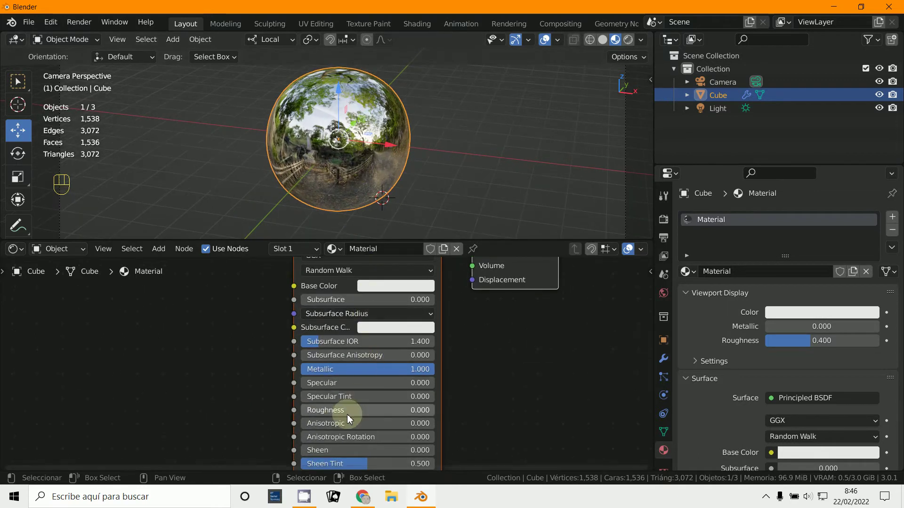
drag(333, 417, 368, 408)
drag(353, 409, 302, 253)
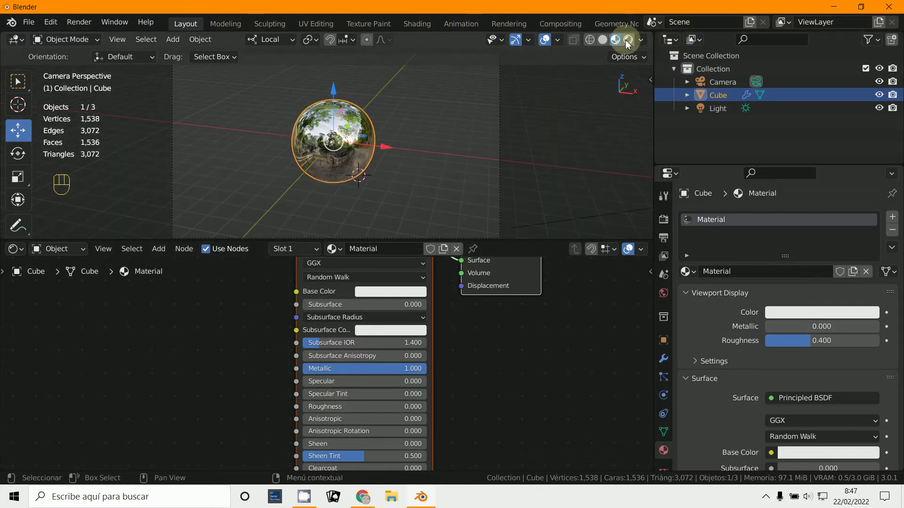
click(629, 43)
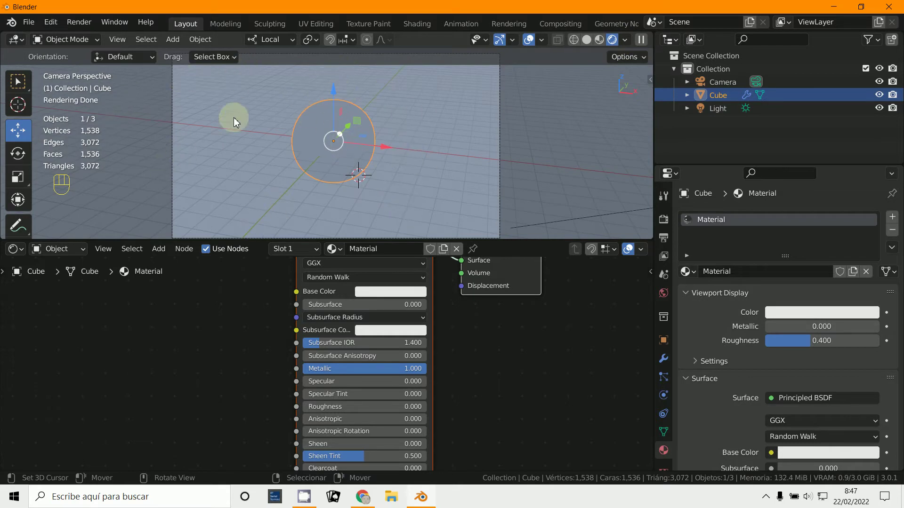
Step: Set the World background colour Value to about 0.066, nearly black, after trying red and white
click(666, 298)
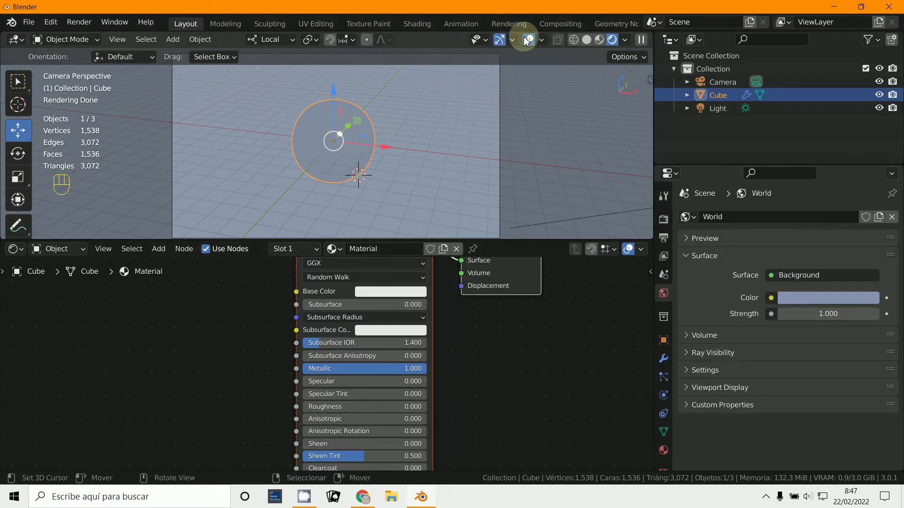
click(528, 41)
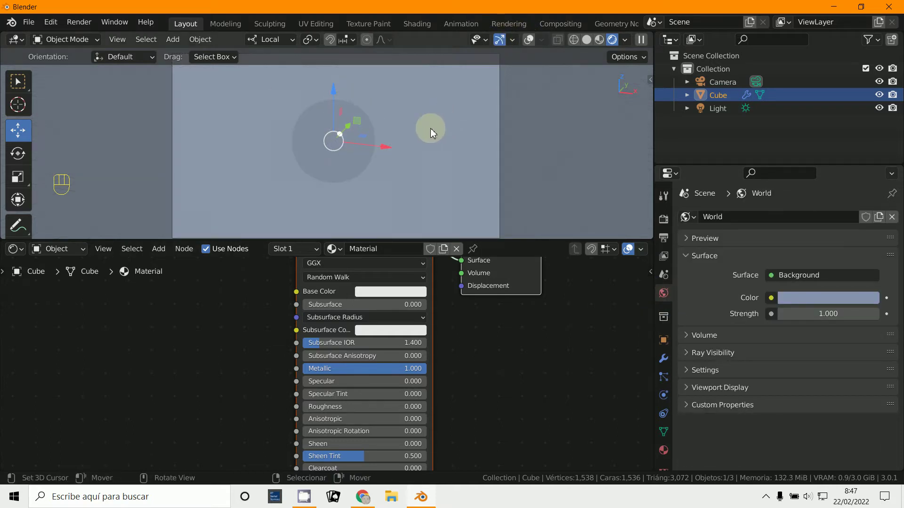
click(845, 302)
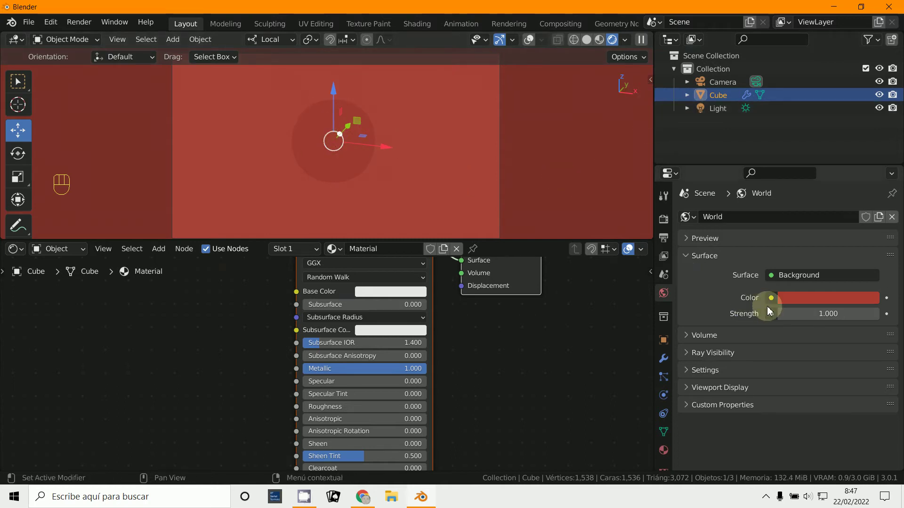
drag(816, 304, 840, 295)
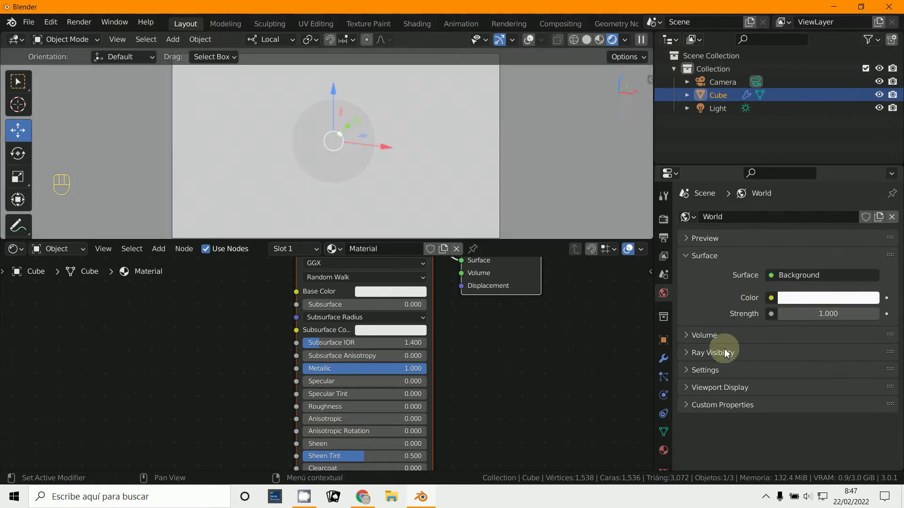
drag(797, 303, 820, 293)
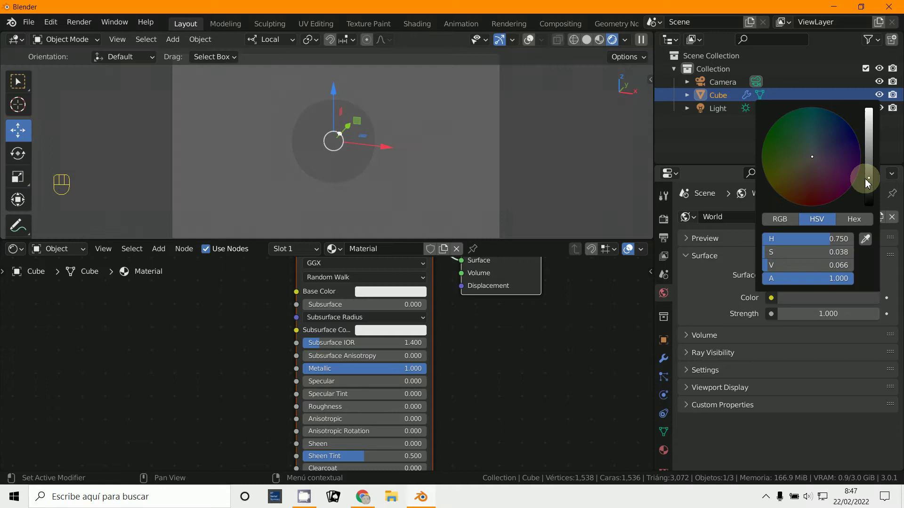
click(298, 196)
key(KP_7)
drag(526, 43, 602, 61)
click(593, 45)
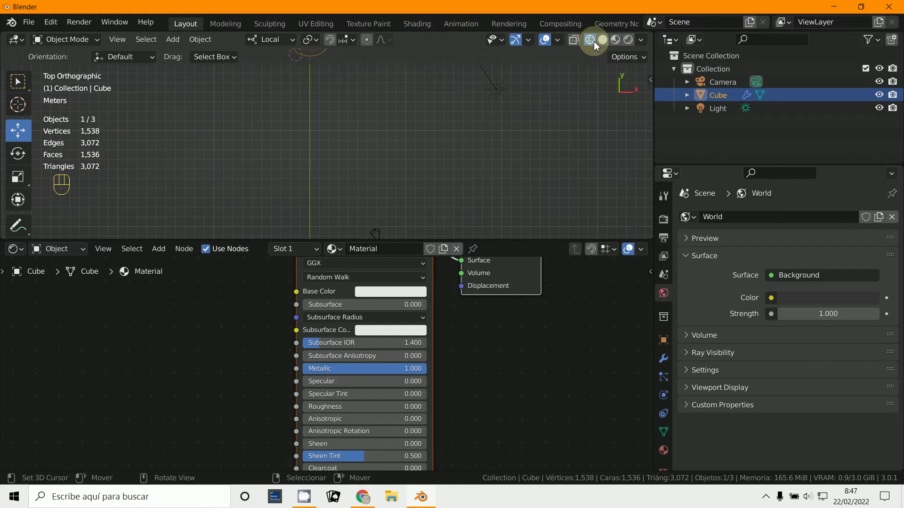
Step: Add a Suzanne monkey mesh and move it along one axis to sit beside the sphere
click(583, 44)
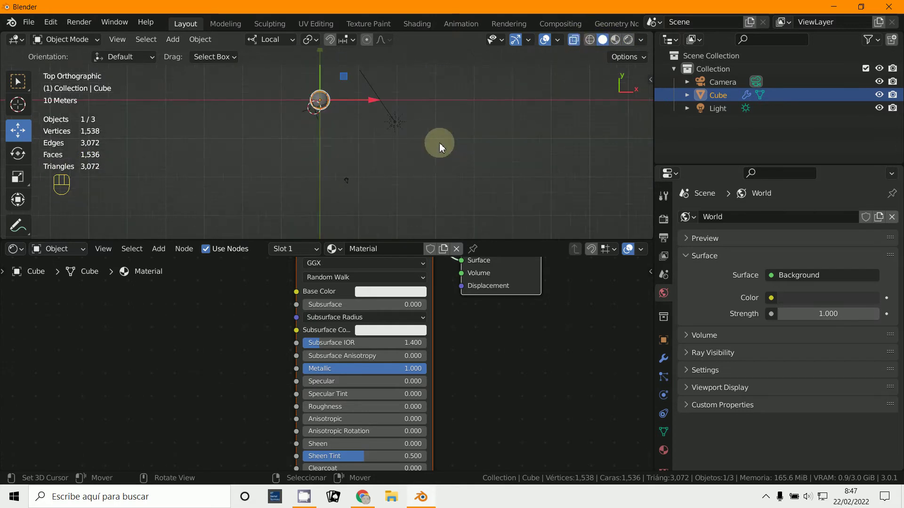
drag(425, 174, 427, 191)
click(298, 195)
drag(177, 46, 320, 182)
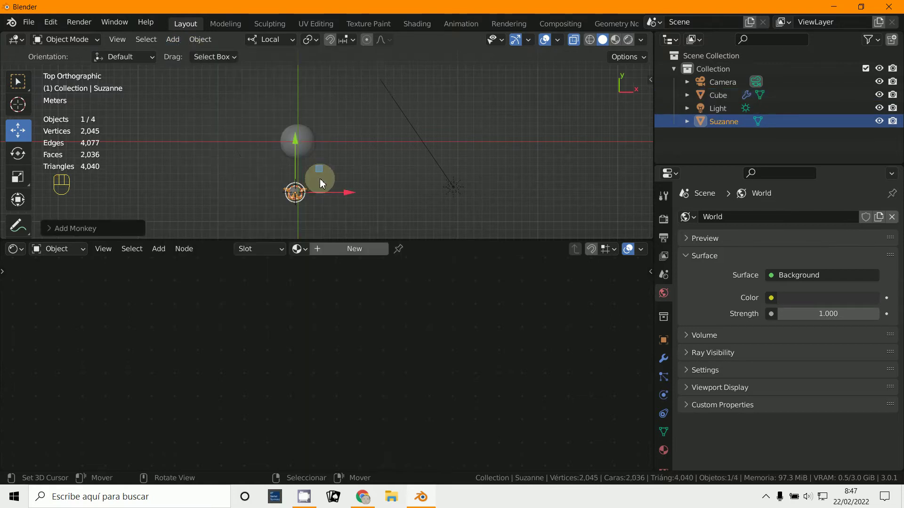
key(KP_3)
key(g)
click(282, 154)
key(KP_0)
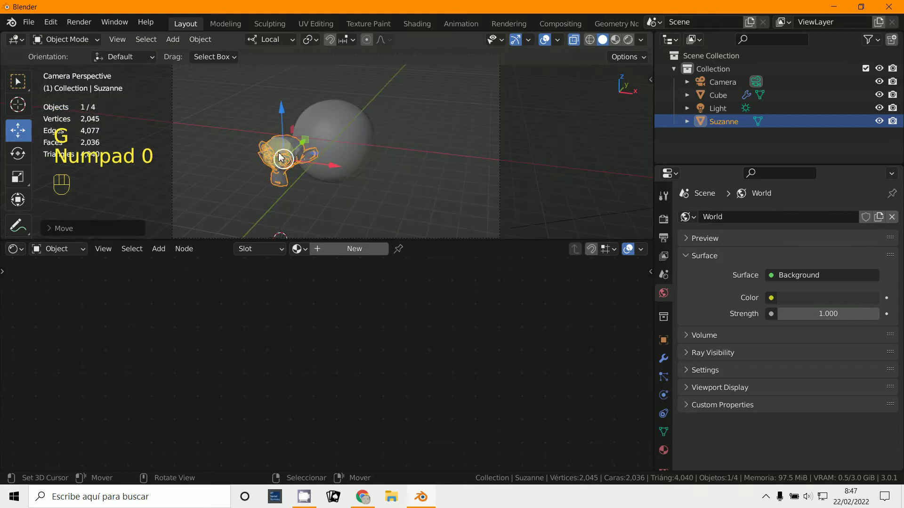
Step: Smooth Suzanne with a level 2 Subdivision Surface modifier
drag(668, 362, 706, 344)
key(ctrl+2)
drag(202, 42, 252, 315)
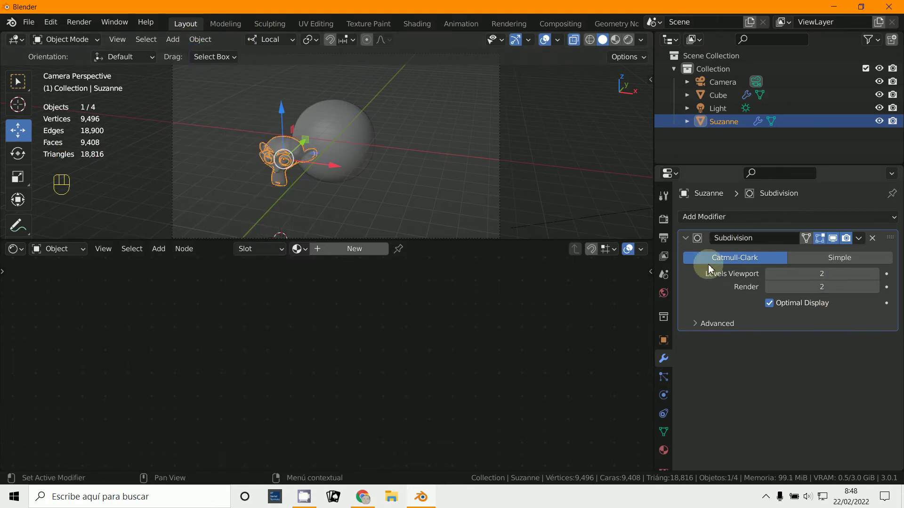
Step: Create a new material for Suzanne with a red Base Color
click(673, 441)
click(788, 278)
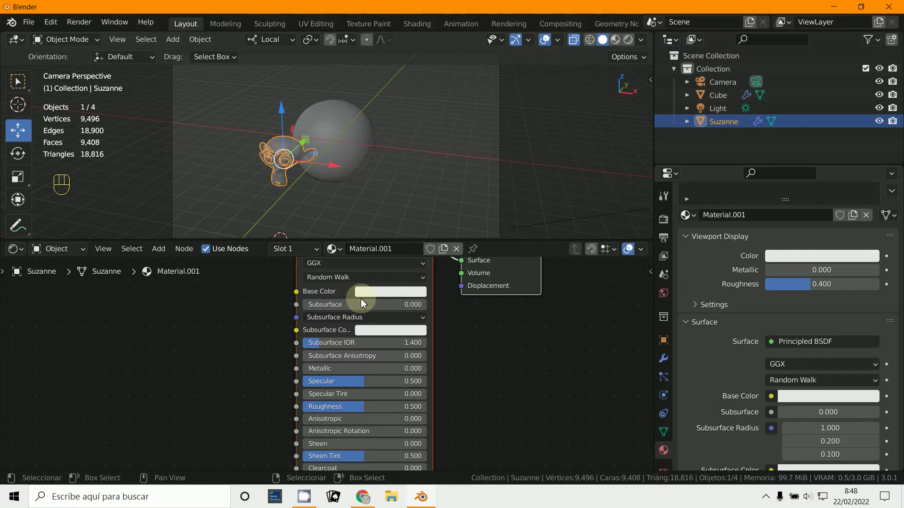
click(373, 297)
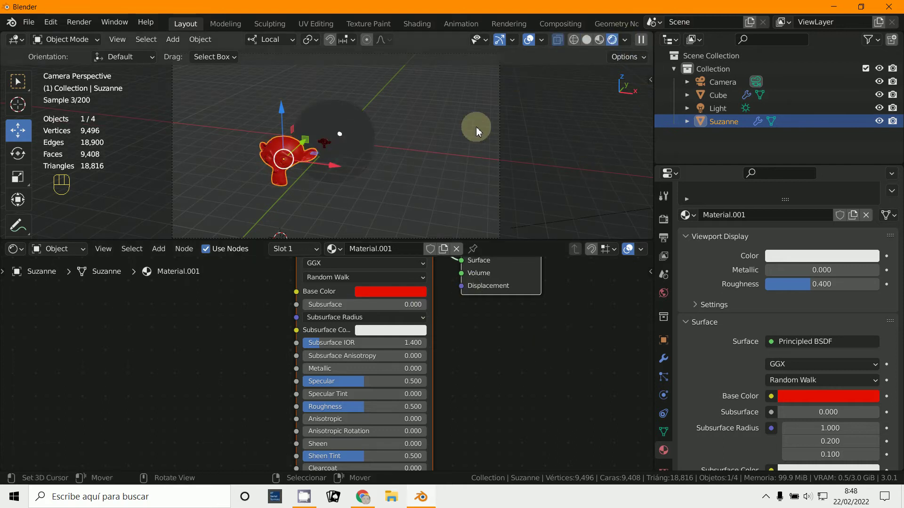
click(594, 44)
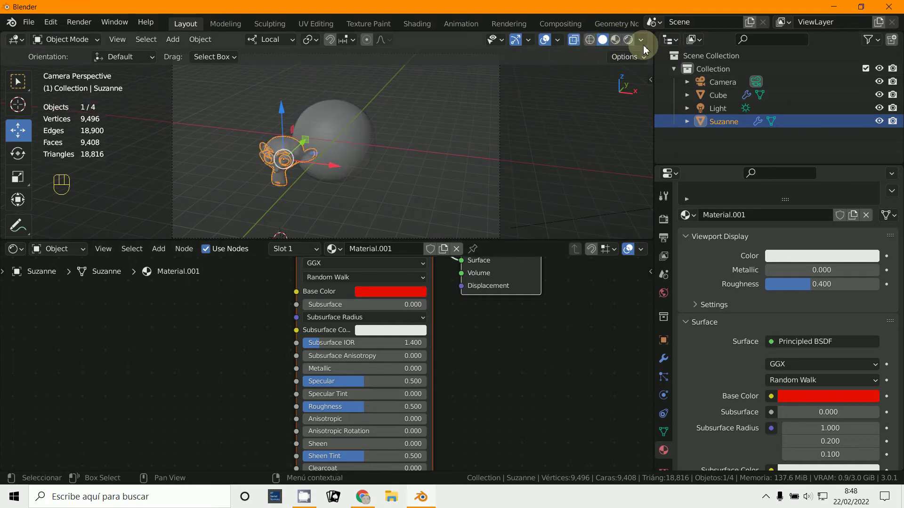
Step: Set Suzanne's Viewport Display colour to red so it shows red in solid shading
drag(644, 48, 628, 40)
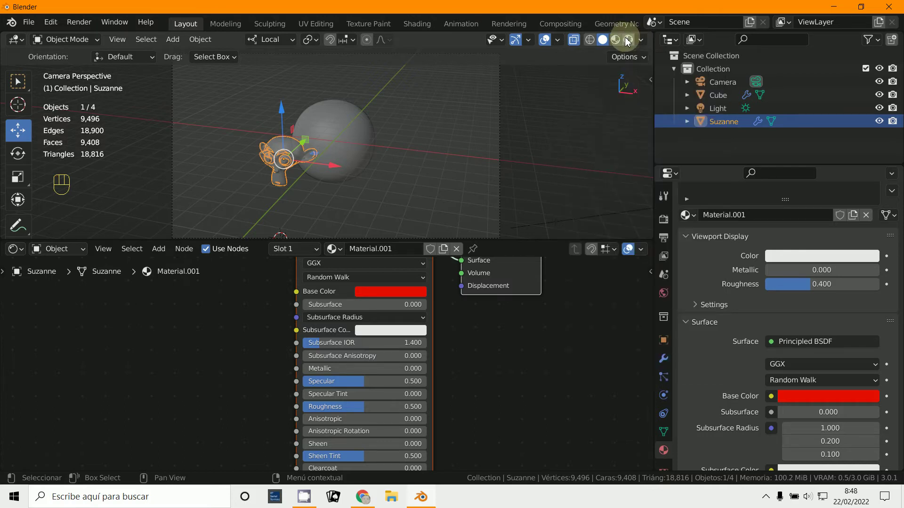
drag(631, 45, 614, 44)
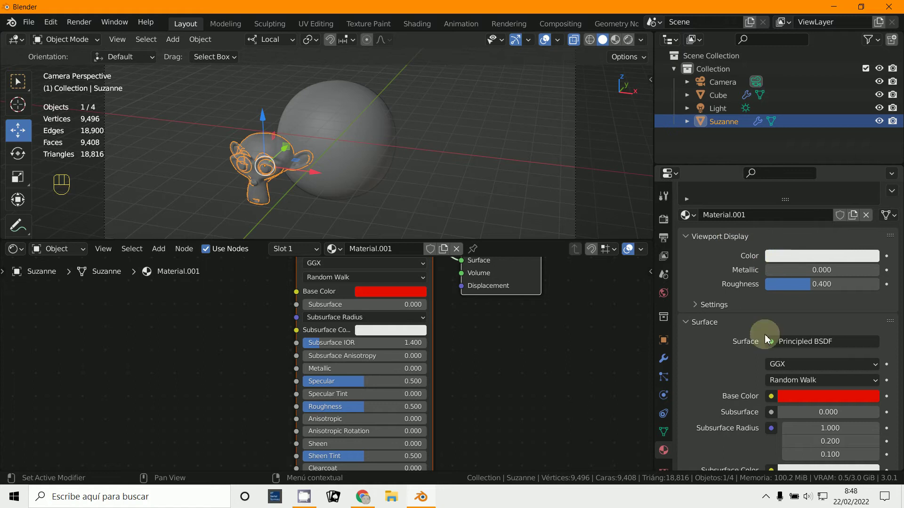
click(826, 262)
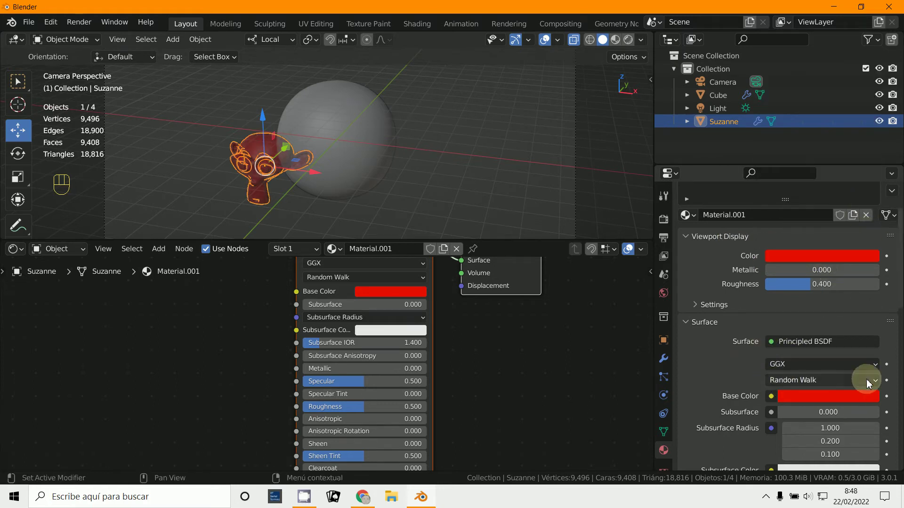
right_click(365, 168)
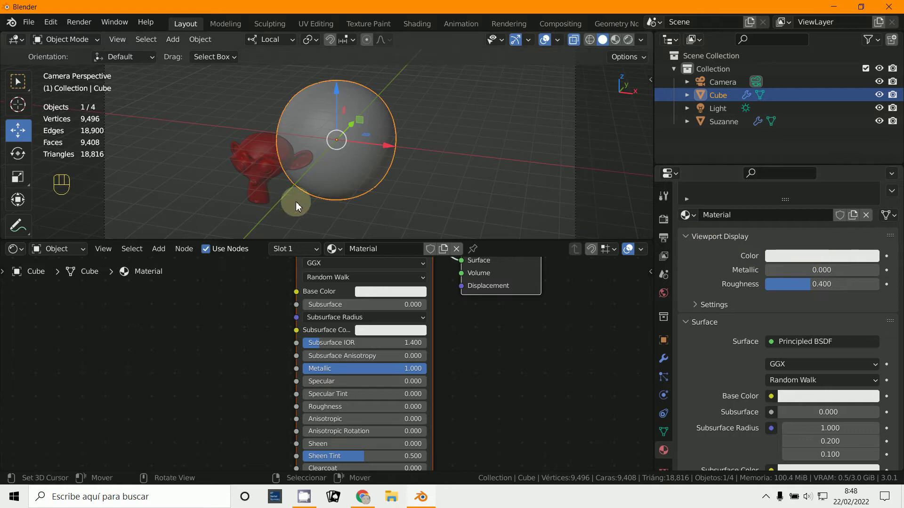
Step: Select the sphere and set its Principled BSDF Metallic to 1.0, leaving Suzanne red
click(818, 262)
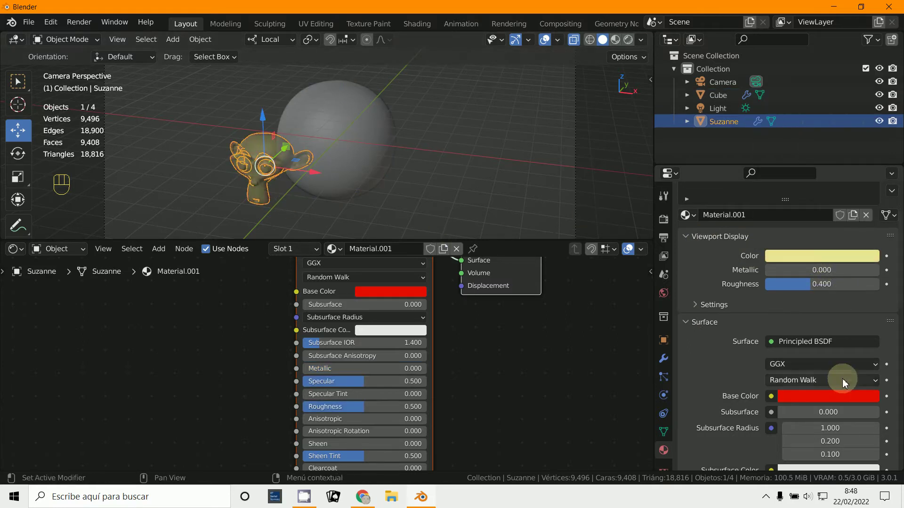
key(F12)
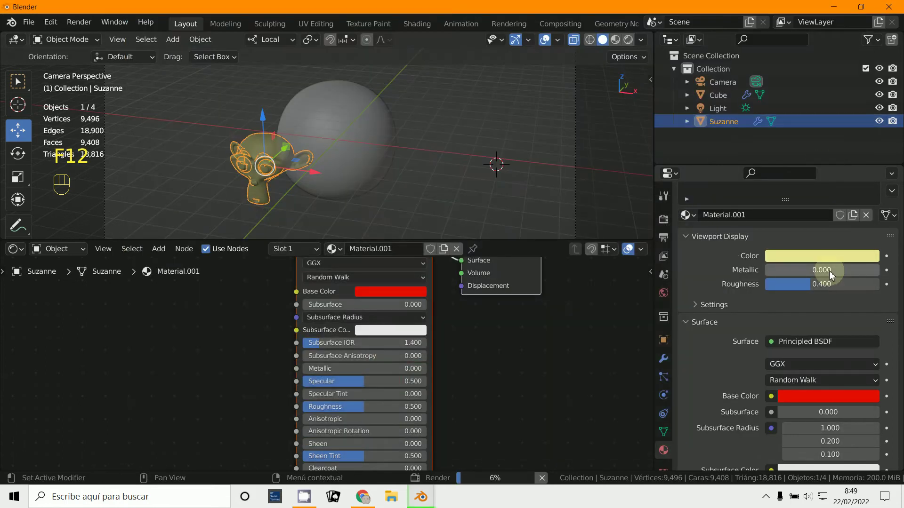
drag(833, 259, 842, 255)
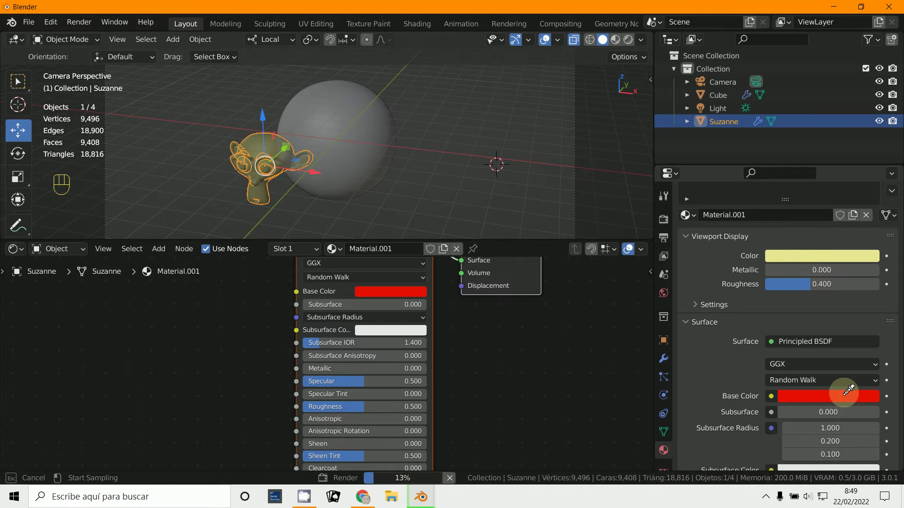
right_click(366, 176)
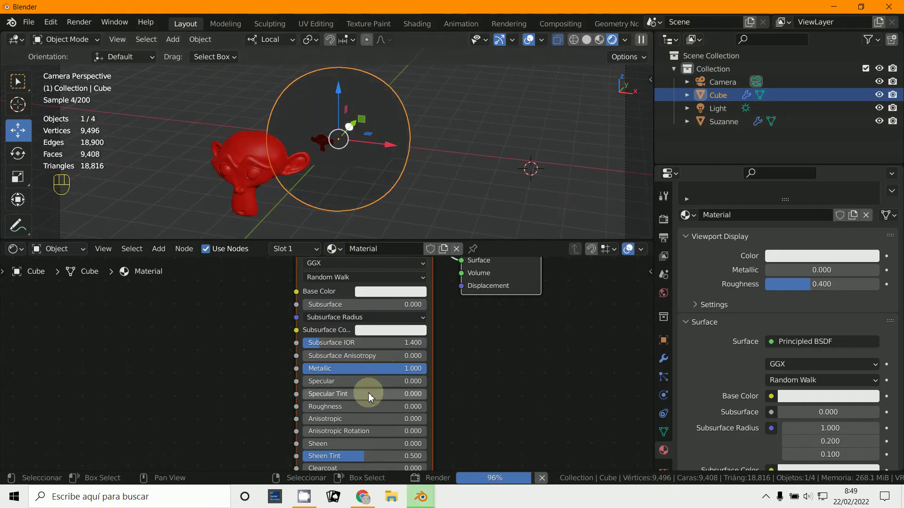
Step: Switch the Shader Editor from Object to World to show the Background and World Output nodes
middle_click(381, 399)
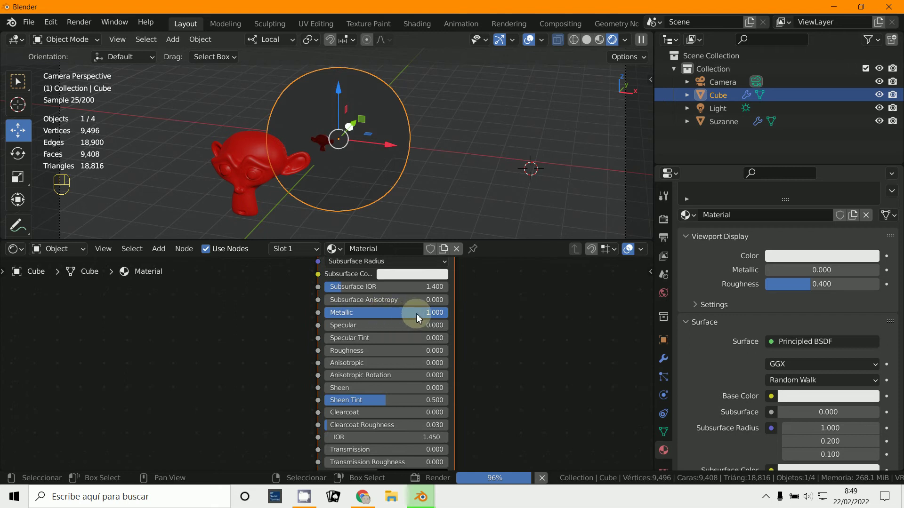
drag(479, 336, 613, 394)
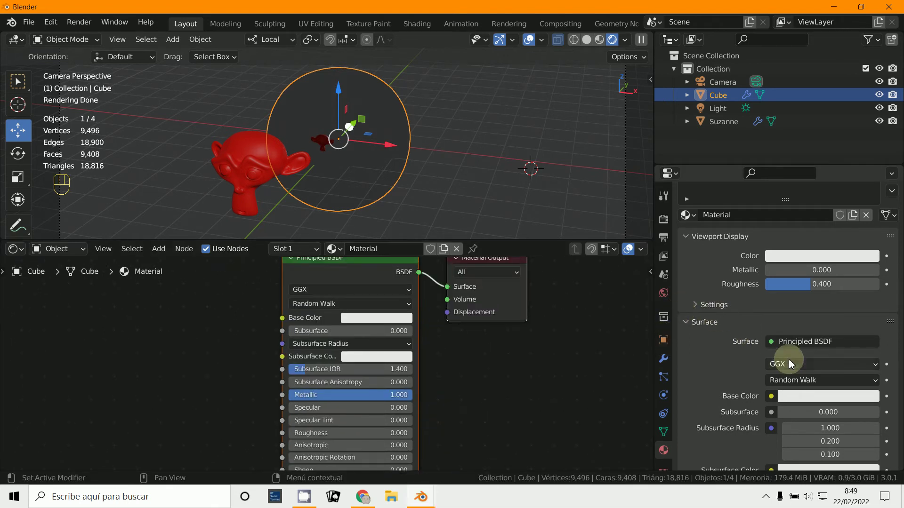
middle_click(455, 403)
drag(51, 250, 59, 281)
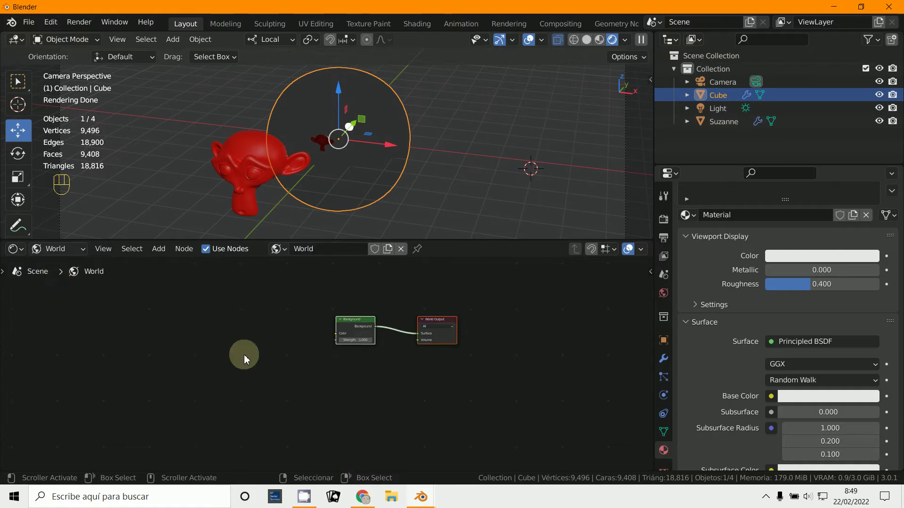
Step: Connect an Environment Texture node to the world Background node's Color input and place it alongside
middle_click(260, 389)
click(367, 340)
drag(369, 344, 357, 358)
click(354, 359)
click(352, 361)
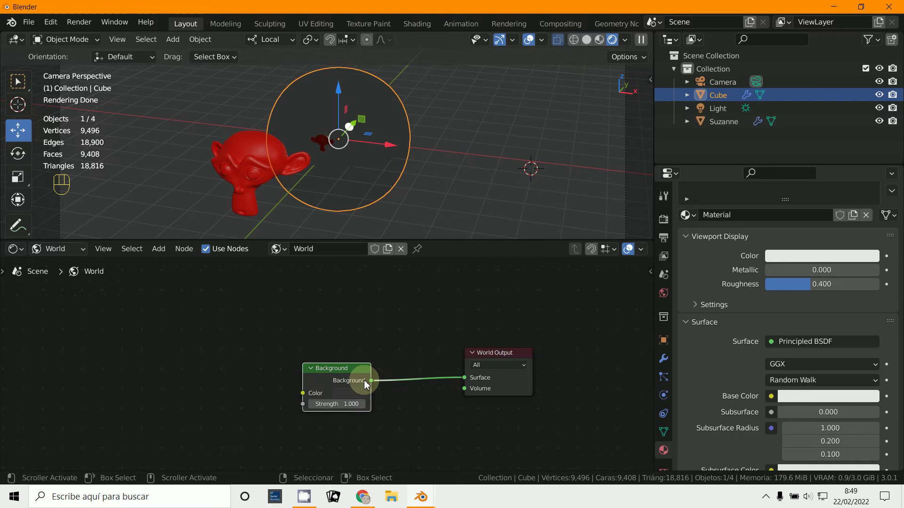
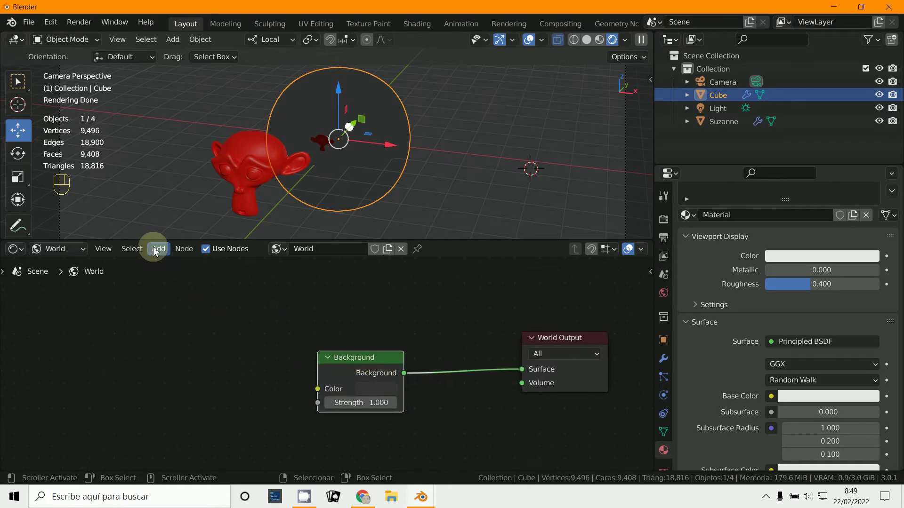
drag(156, 251, 386, 209)
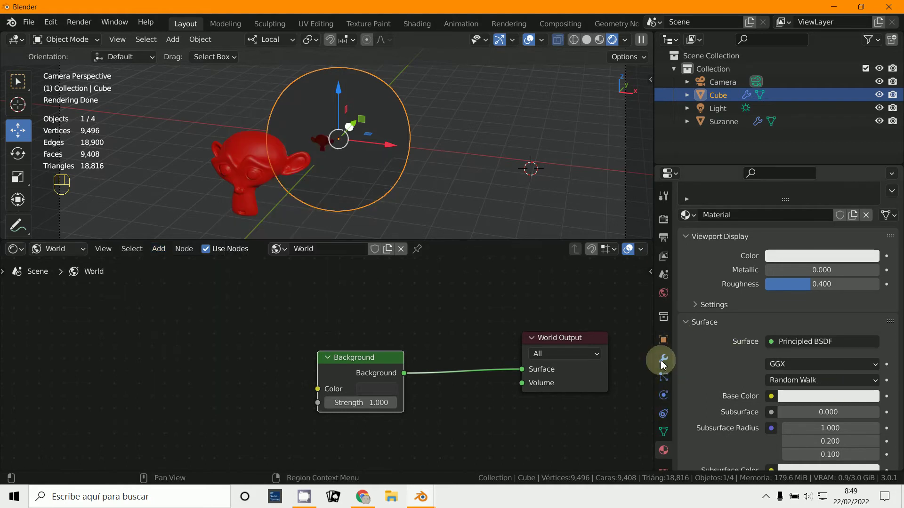
click(669, 294)
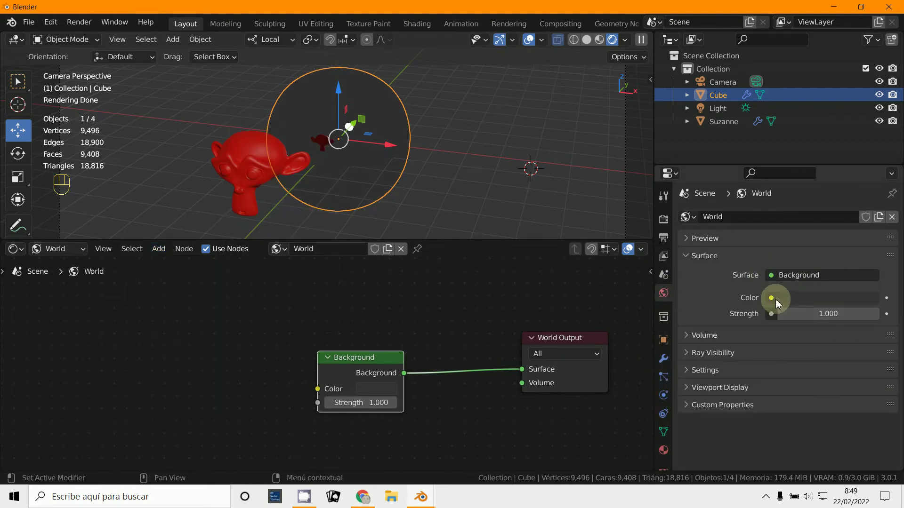
drag(775, 303, 520, 157)
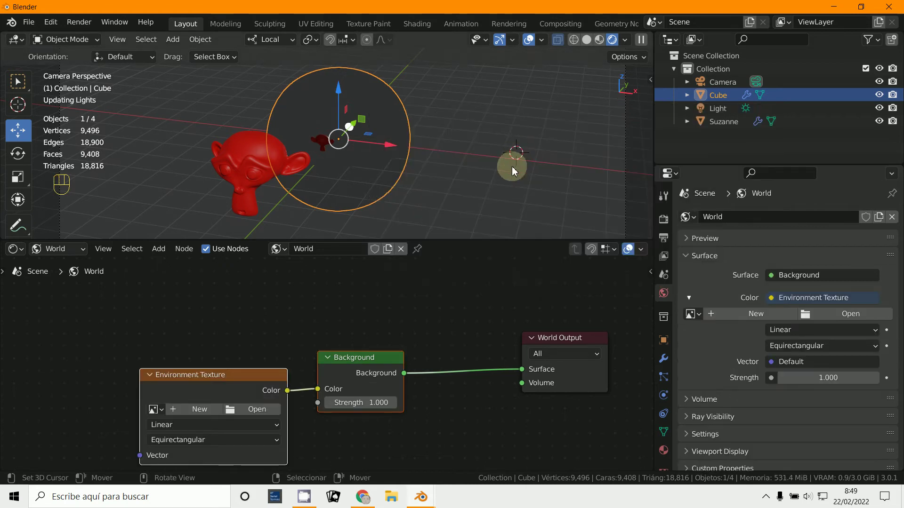
Step: Load free_003.hdr into the Environment Texture so the mirror sphere reflects the room
click(211, 372)
middle_click(270, 417)
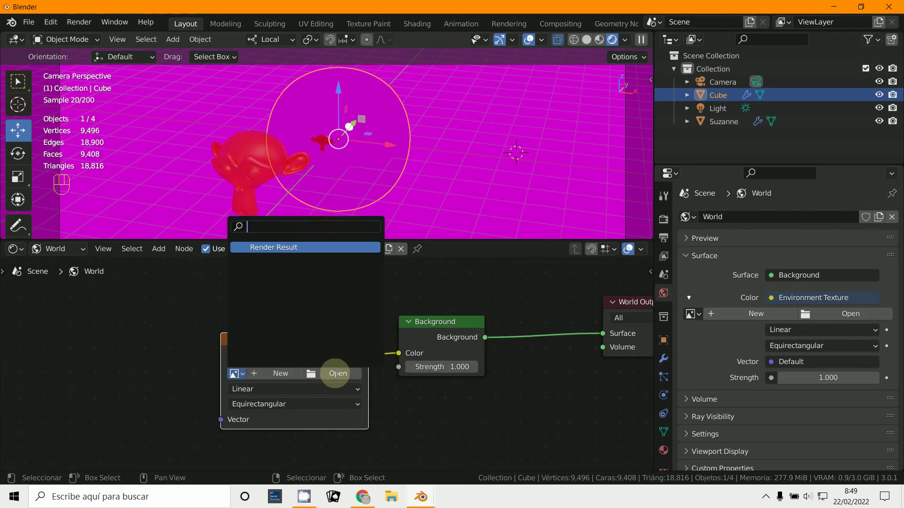
click(338, 377)
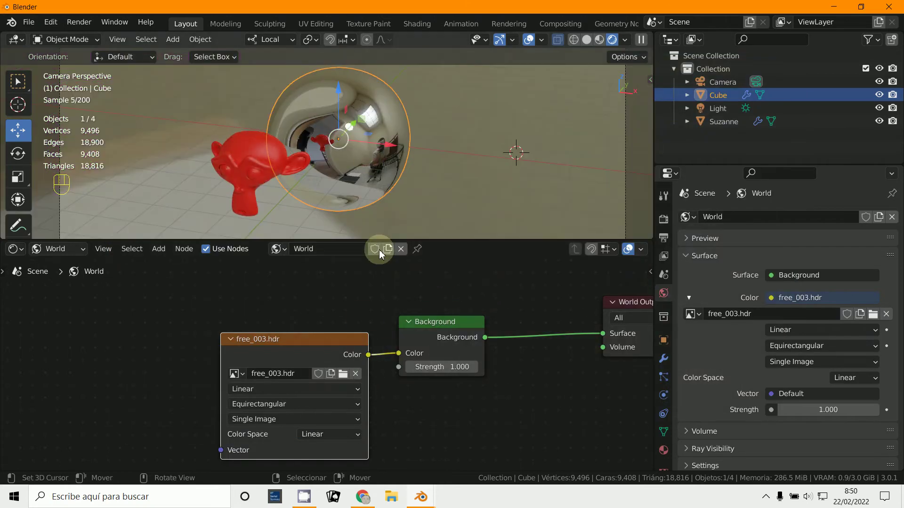
drag(322, 338, 319, 311)
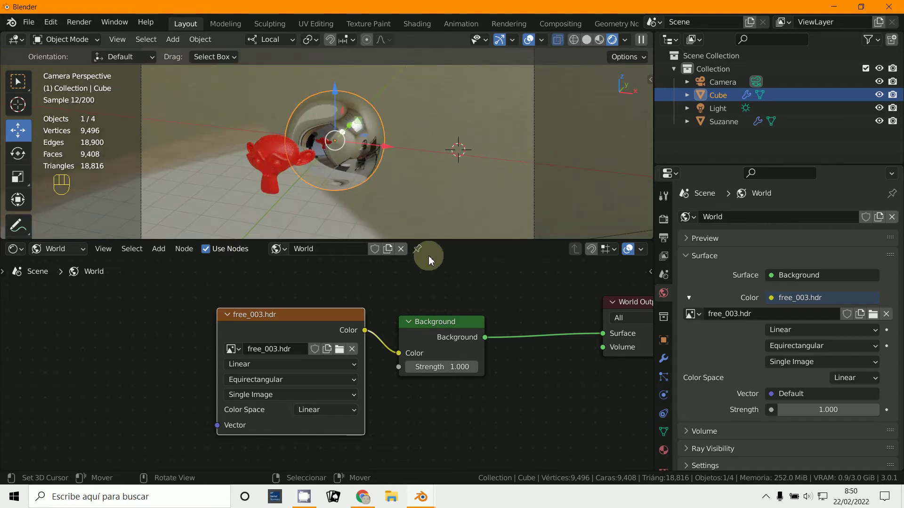
click(323, 321)
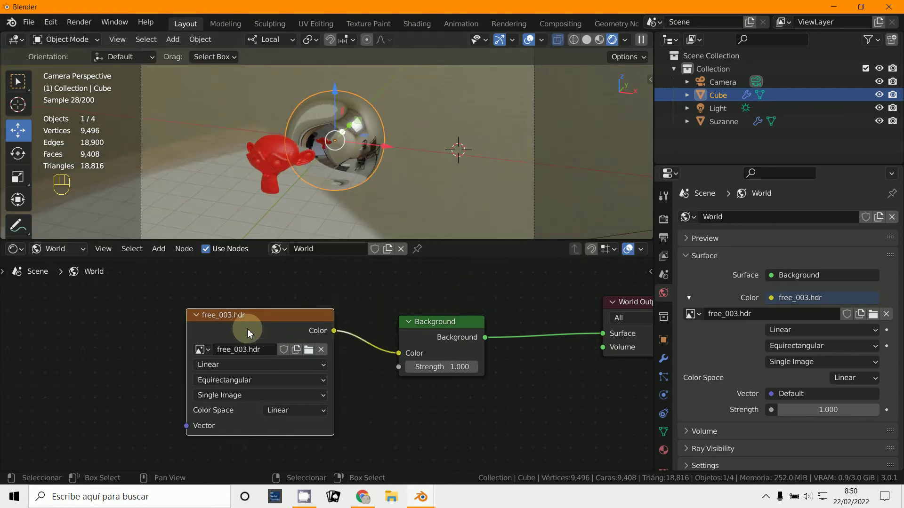
click(445, 324)
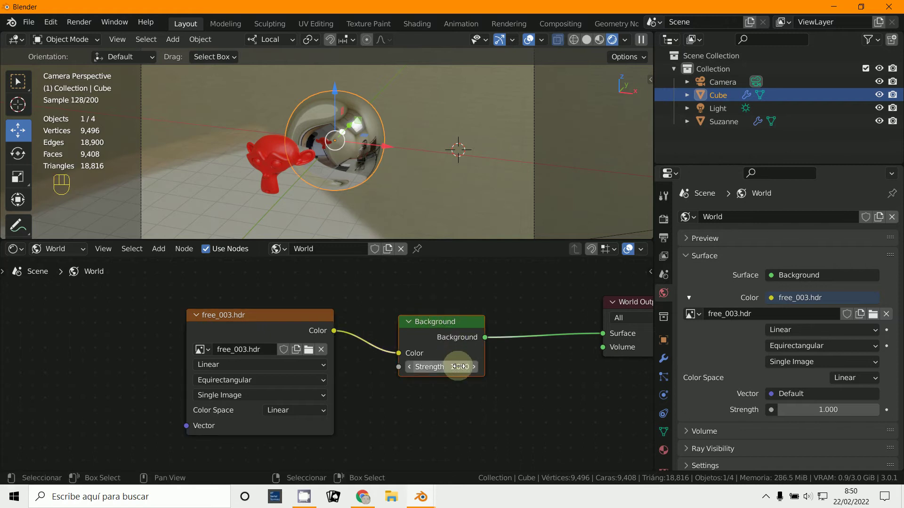
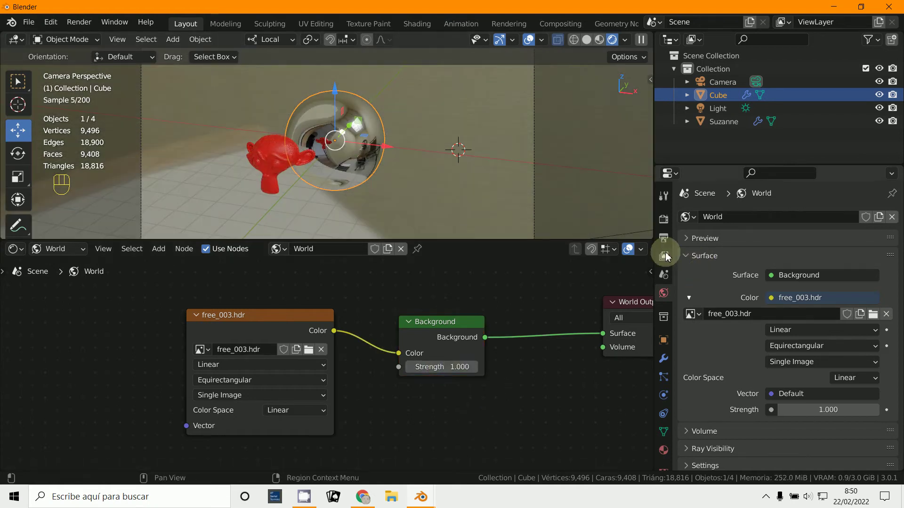
Step: Enable Transparent under Film in the Render Properties
click(665, 225)
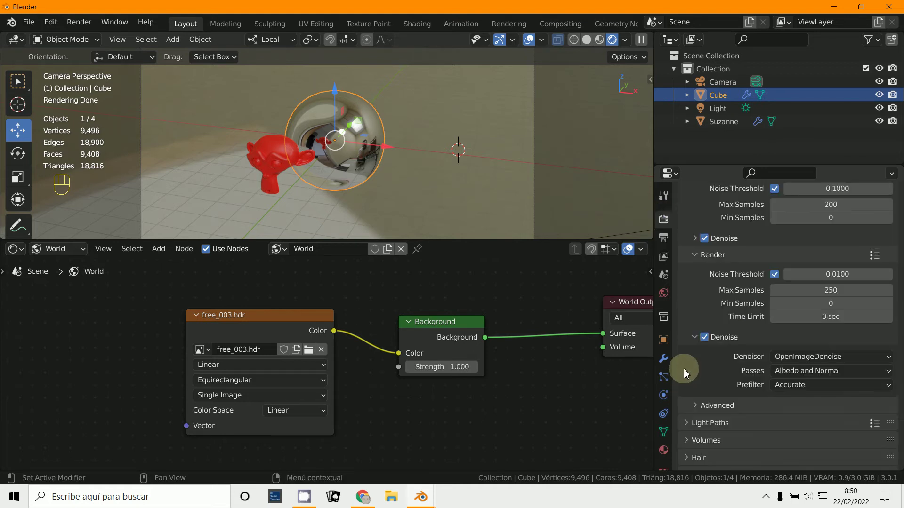
click(692, 376)
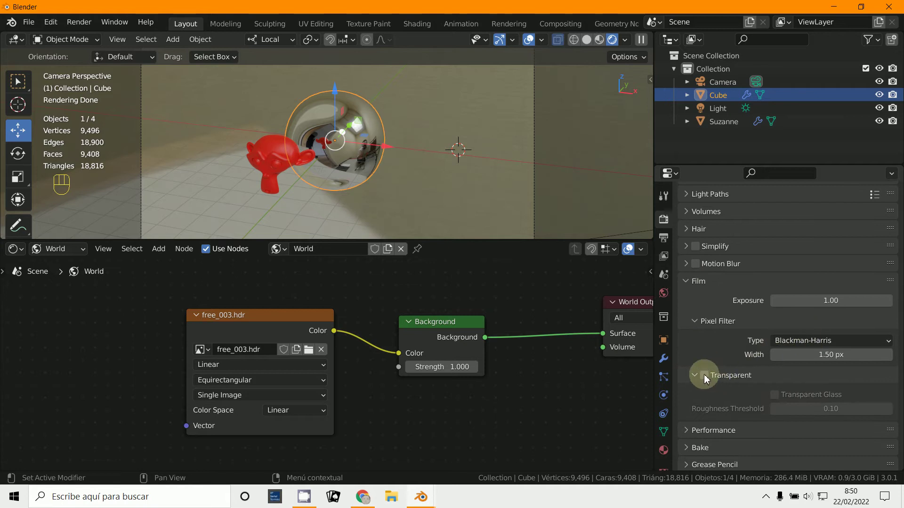
click(707, 379)
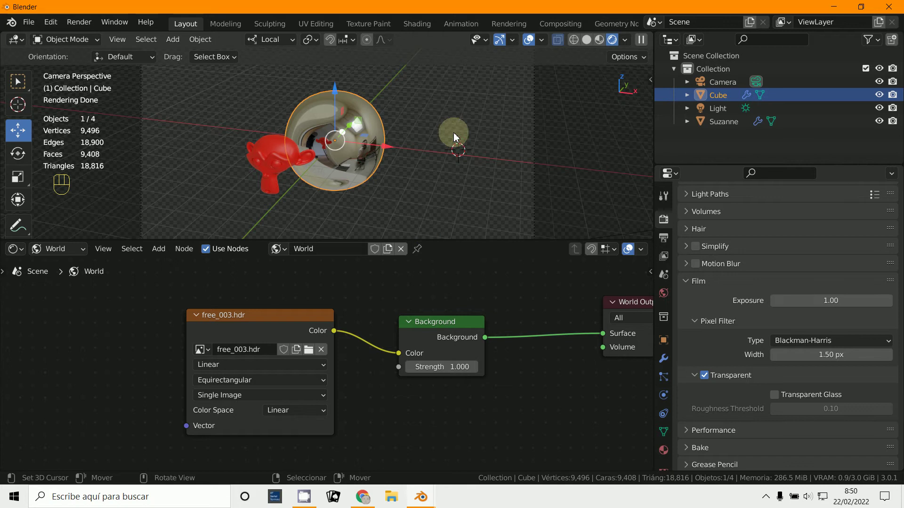
Step: Close the render result and set the sphere's Subdivision Render level to 4
key(F12)
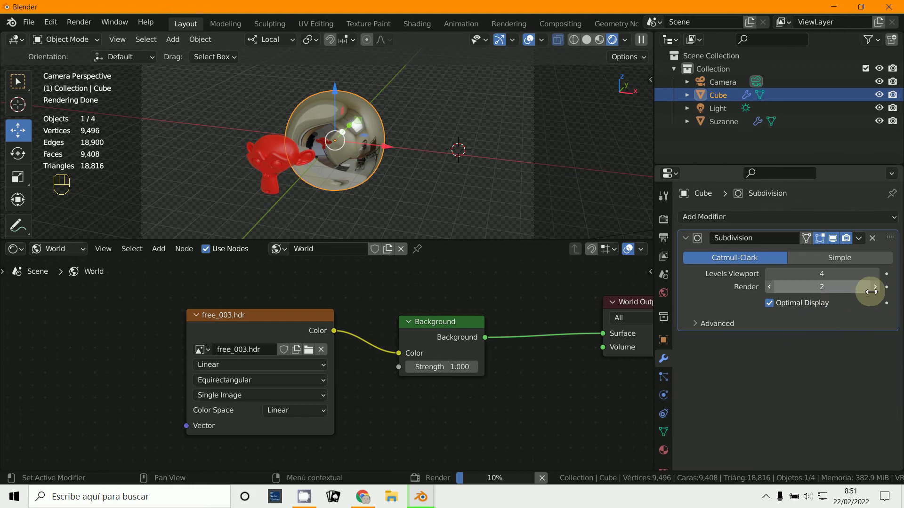
click(874, 289)
drag(874, 289, 829, 299)
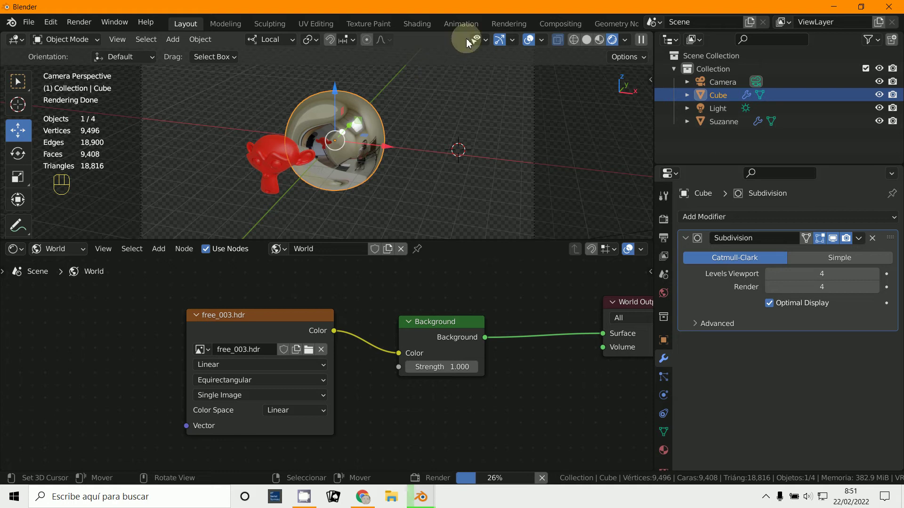
Step: Move the light to a new position in top view
key(KP_7)
middle_click(435, 185)
key(g)
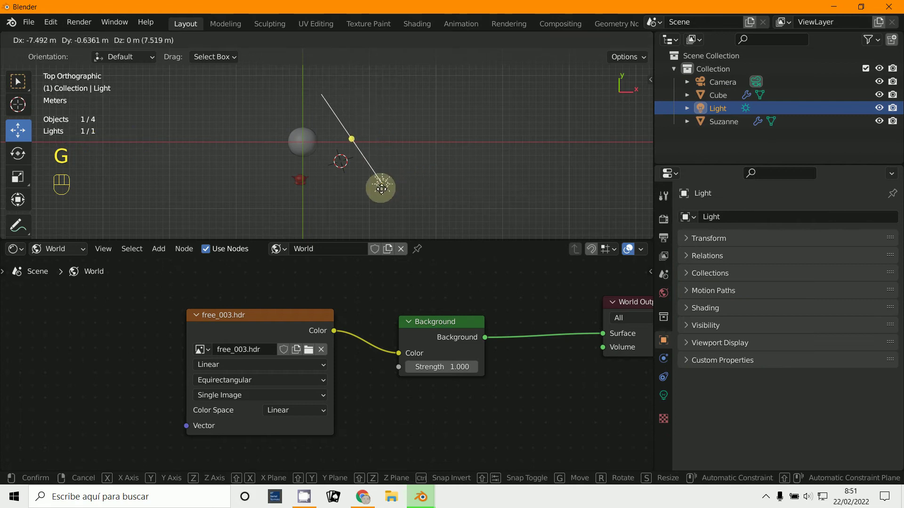
click(355, 197)
right_click(344, 240)
Step: Select the sphere and snap the 3D cursor to it with Cursor to Selected
key(g)
click(344, 194)
right_click(314, 148)
key(shift+s)
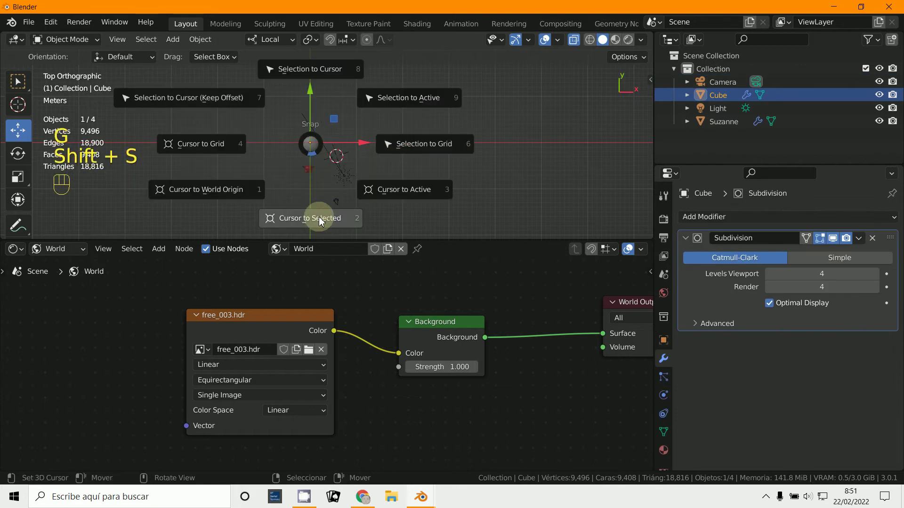
Step: Scale the second cube up about 16.56 times so it encloses the scene as a room
drag(177, 46, 292, 72)
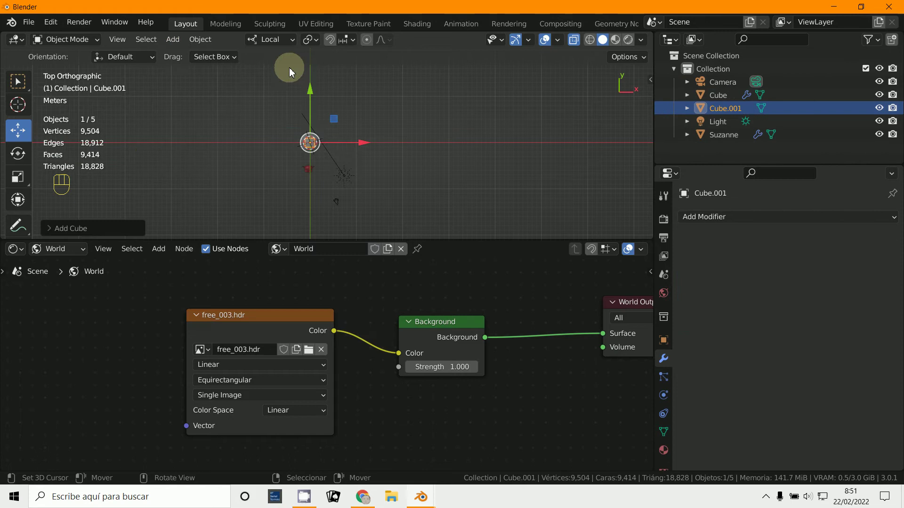
key(s)
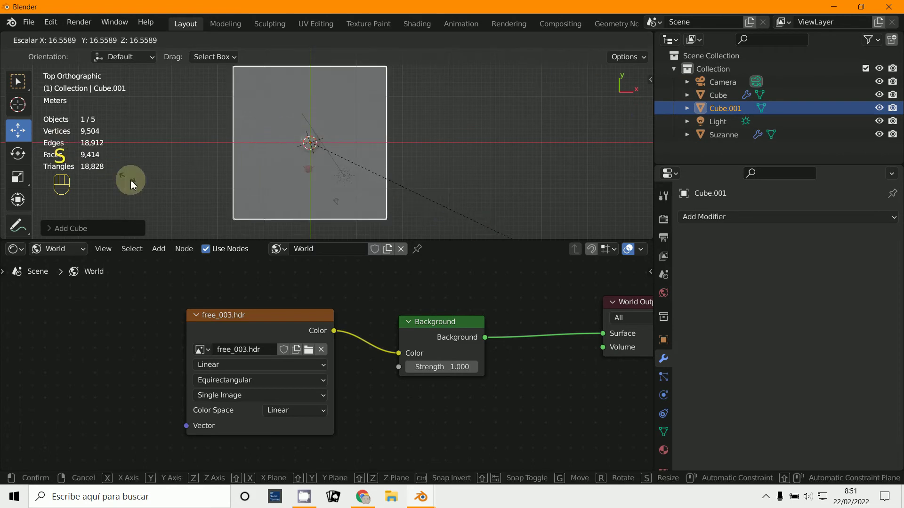
click(166, 204)
key(KP_1)
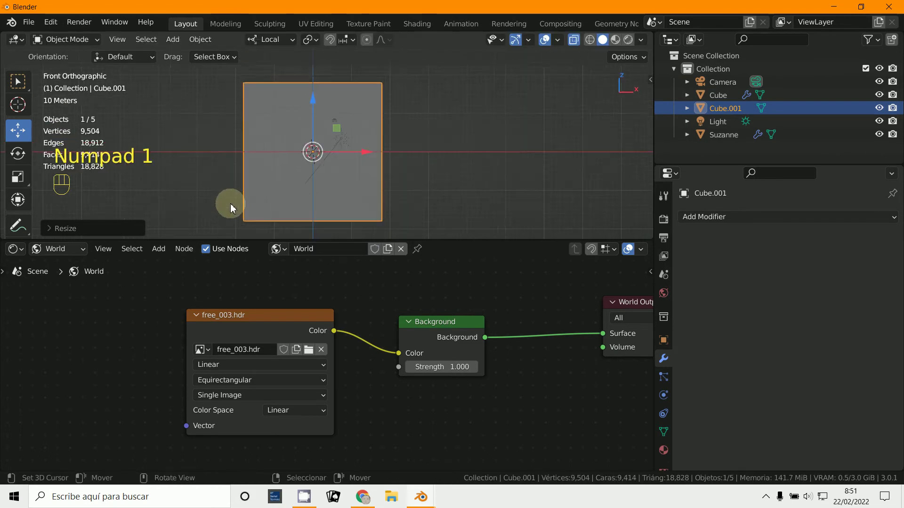
Step: Orbit around the enlarged cube and switch the shader editor to its object material
middle_click(275, 201)
drag(59, 253, 99, 283)
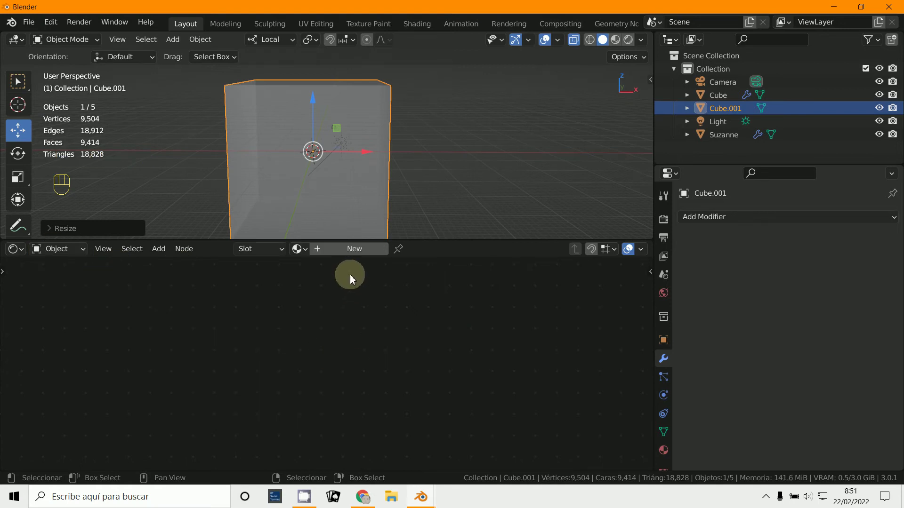
drag(351, 256, 348, 279)
Step: Create Material.002 with a Brick Texture feeding Base Color: orange and dark brown bricks, 0.010 mortar
middle_click(337, 336)
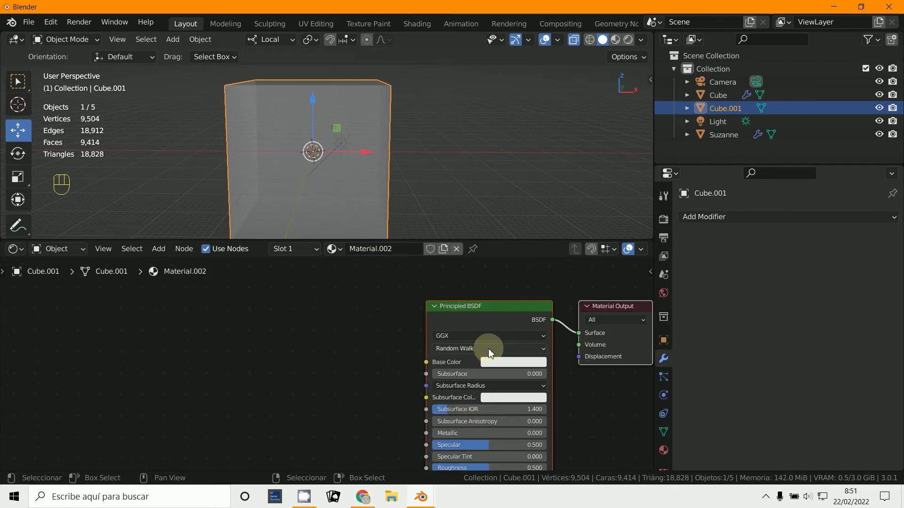
click(504, 361)
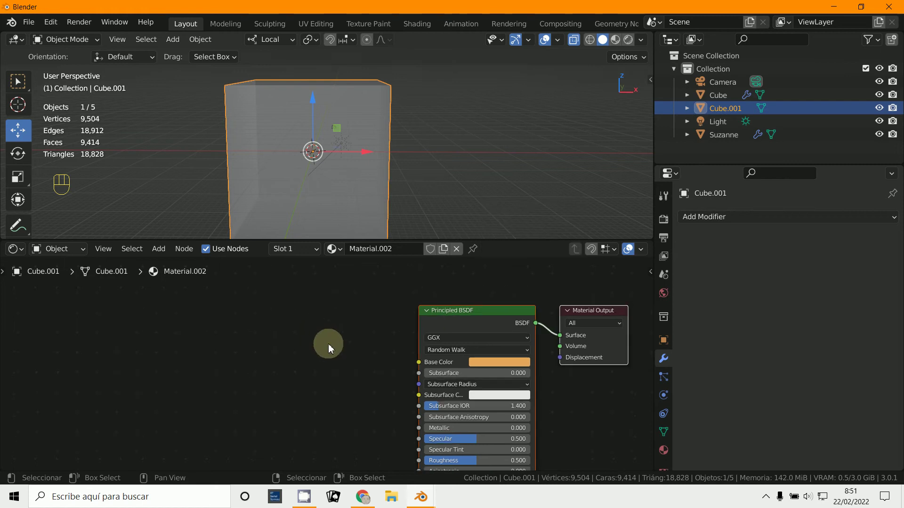
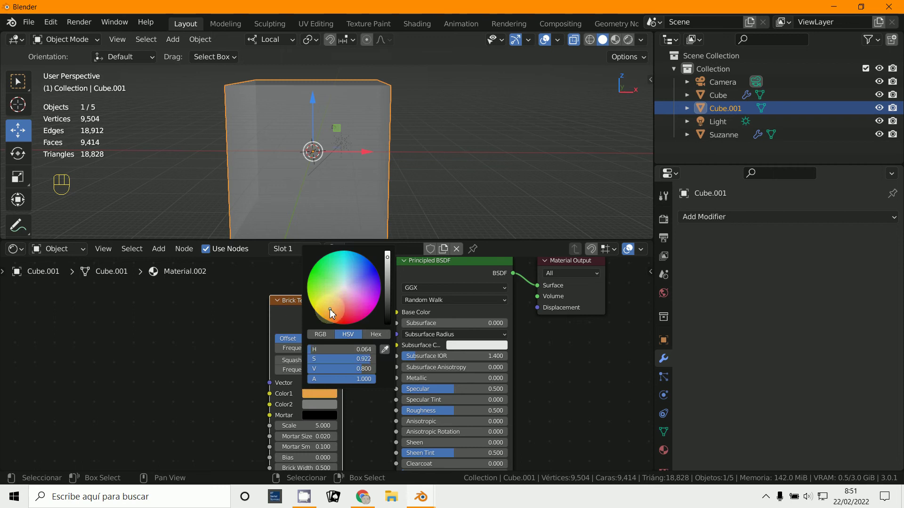
drag(629, 42, 613, 80)
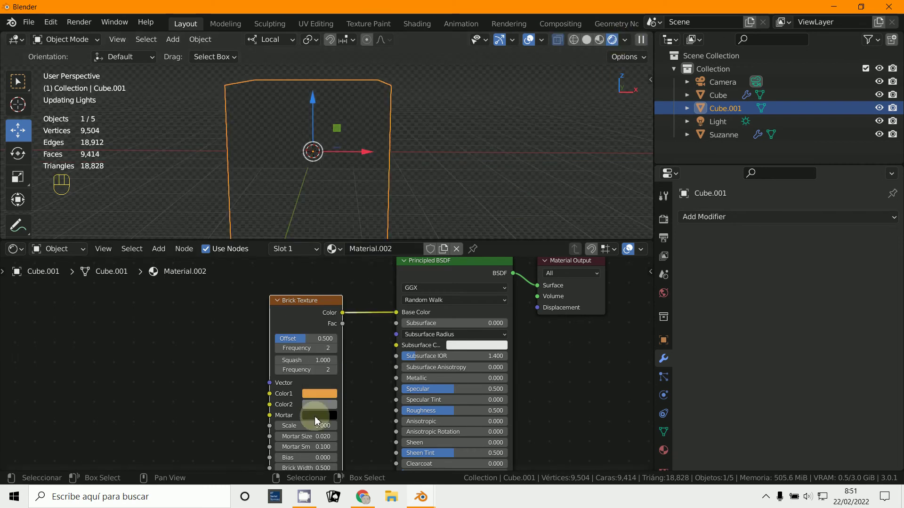
click(323, 409)
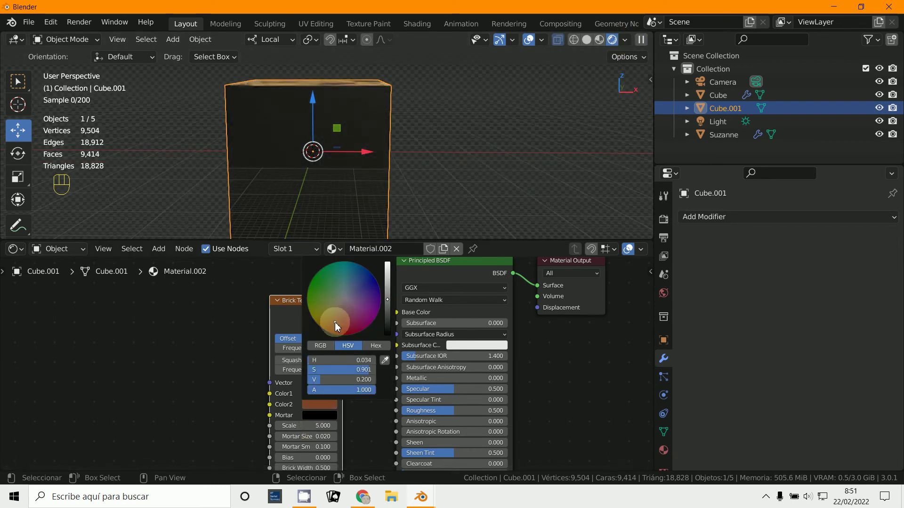
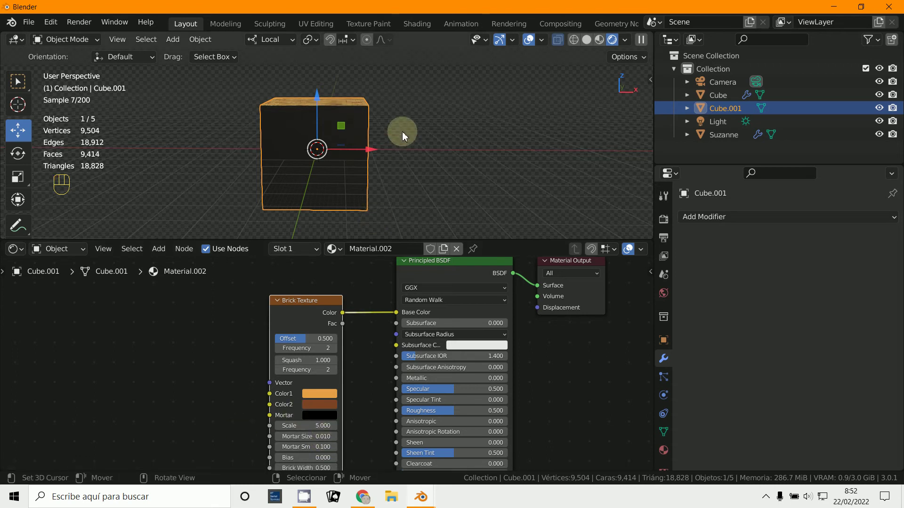
Step: Check the camera view, then orbit around the room cube to inspect the brick faces
key(KP_0)
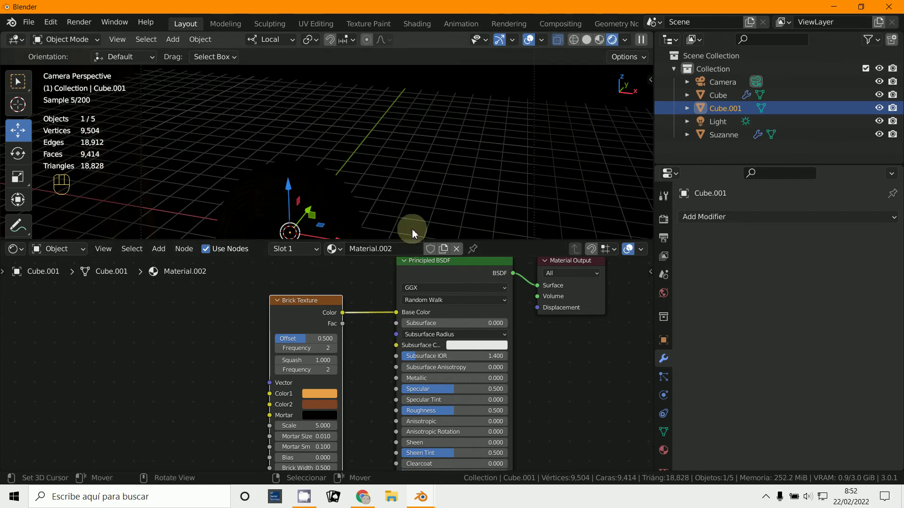
drag(402, 197, 421, 192)
drag(382, 207, 421, 196)
drag(419, 198, 484, 195)
drag(407, 183, 399, 182)
drag(395, 155, 329, 164)
click(611, 134)
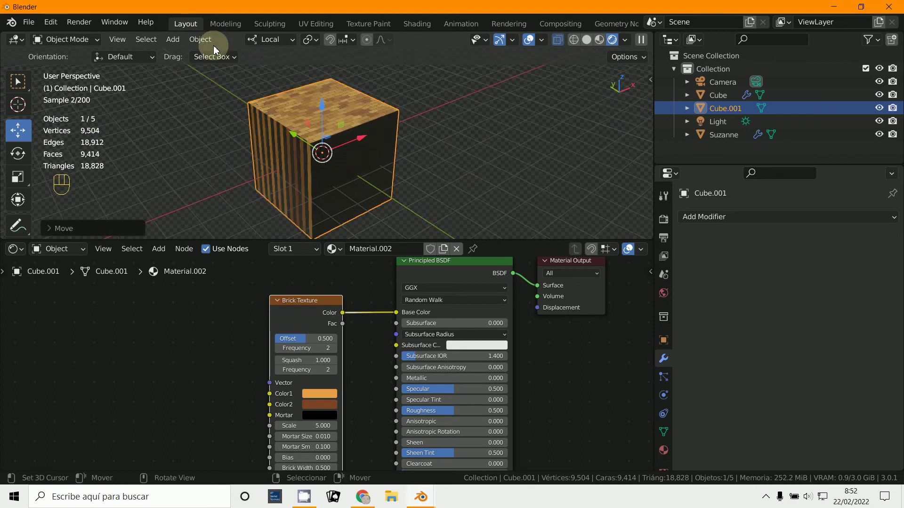
drag(173, 45, 305, 232)
drag(540, 139, 554, 124)
Step: Add a Sun light, position it from the side view, and reselect the brick cube
key(KP_3)
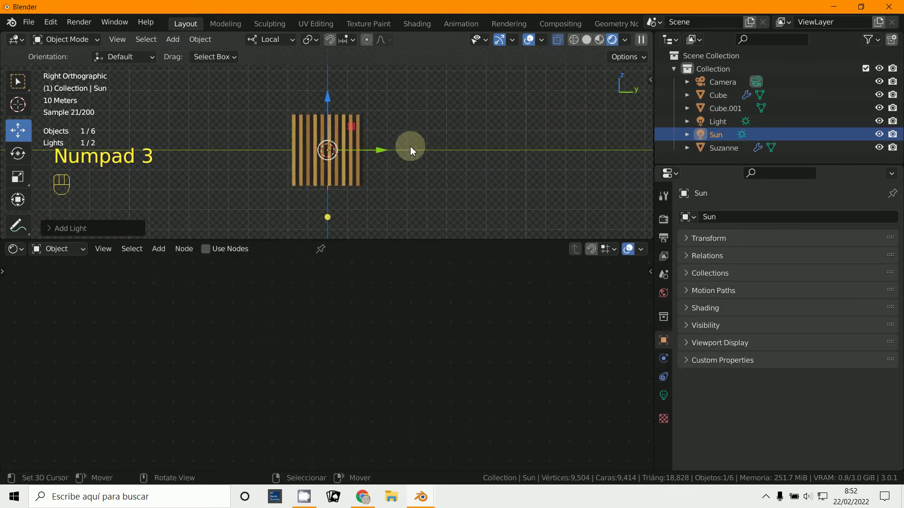
key(g)
drag(509, 115, 505, 147)
key(r)
click(421, 161)
drag(385, 180, 370, 186)
right_click(353, 162)
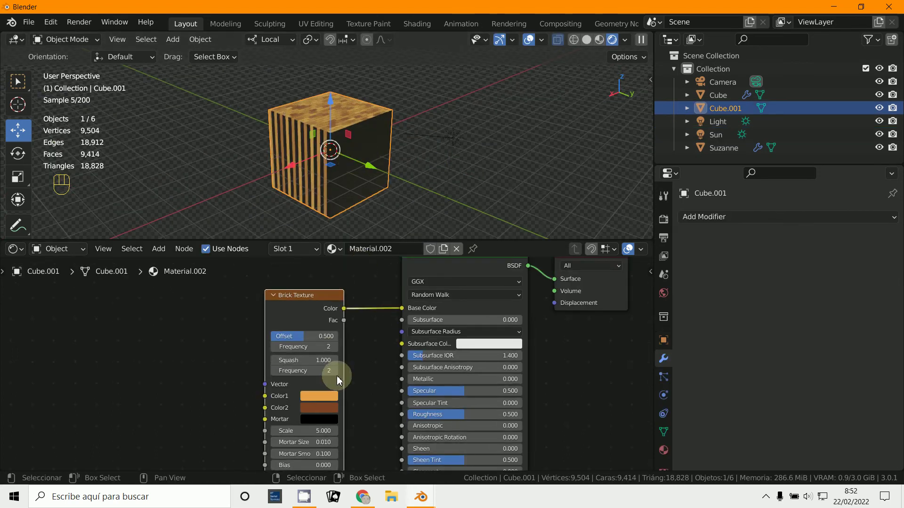
Step: Add Texture Coordinate and Mapping nodes and arrange them beside the Brick Texture
middle_click(365, 341)
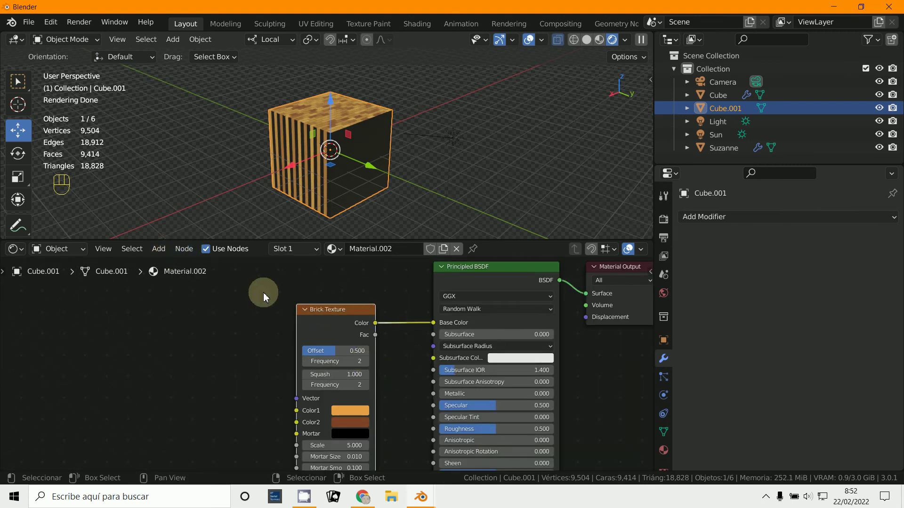
drag(159, 253, 95, 265)
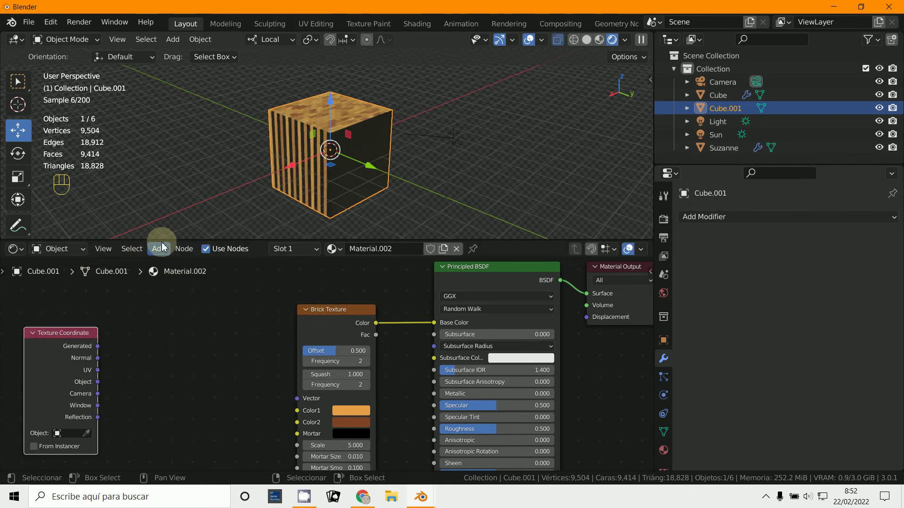
drag(161, 252, 269, 259)
drag(164, 257, 181, 351)
middle_click(244, 333)
Step: Link Generated into Mapping and Mapping into the Brick Texture vector, then check through the camera
drag(241, 317, 253, 357)
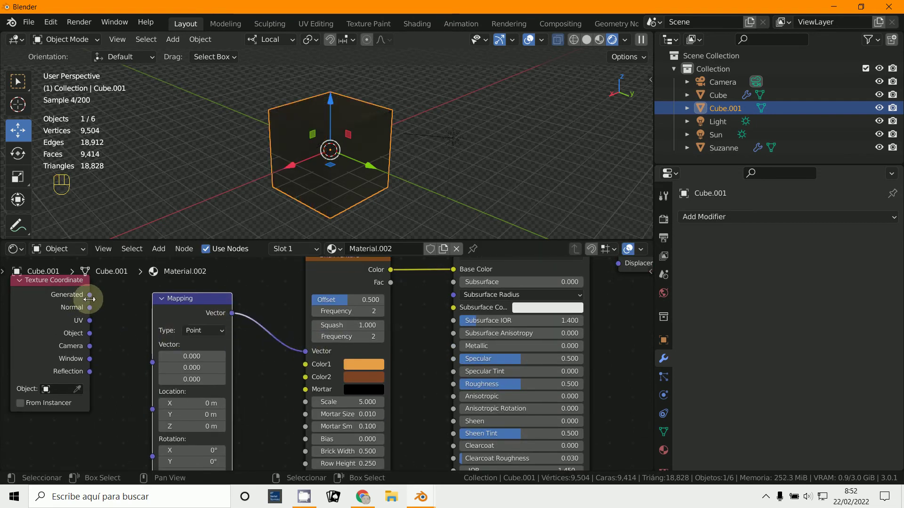
drag(169, 368, 188, 334)
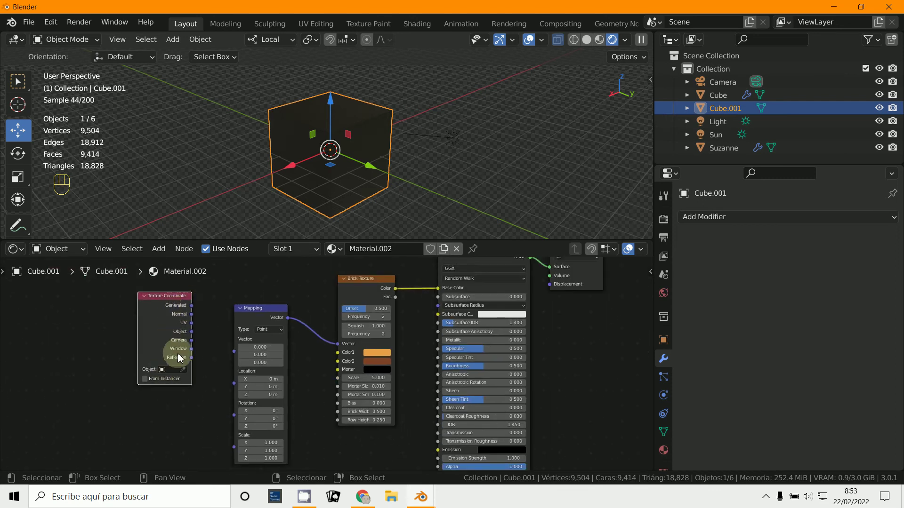
drag(199, 313, 242, 355)
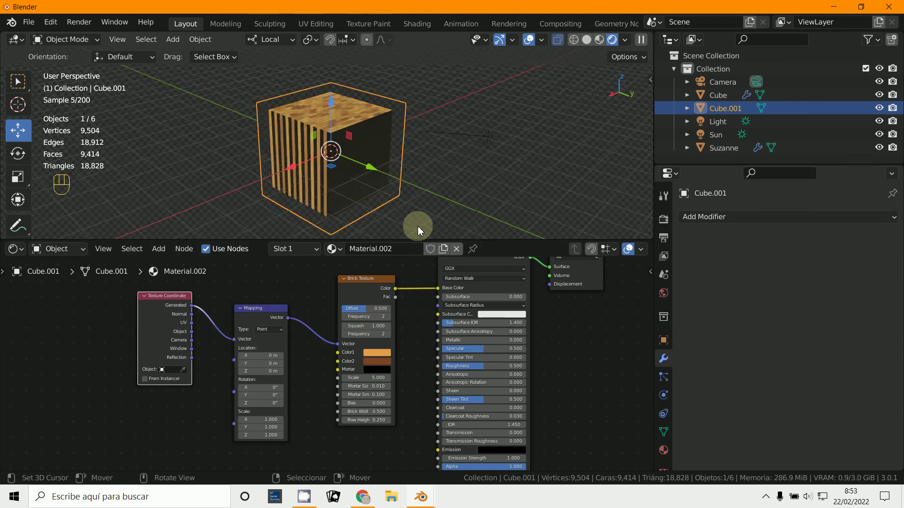
key(KP_0)
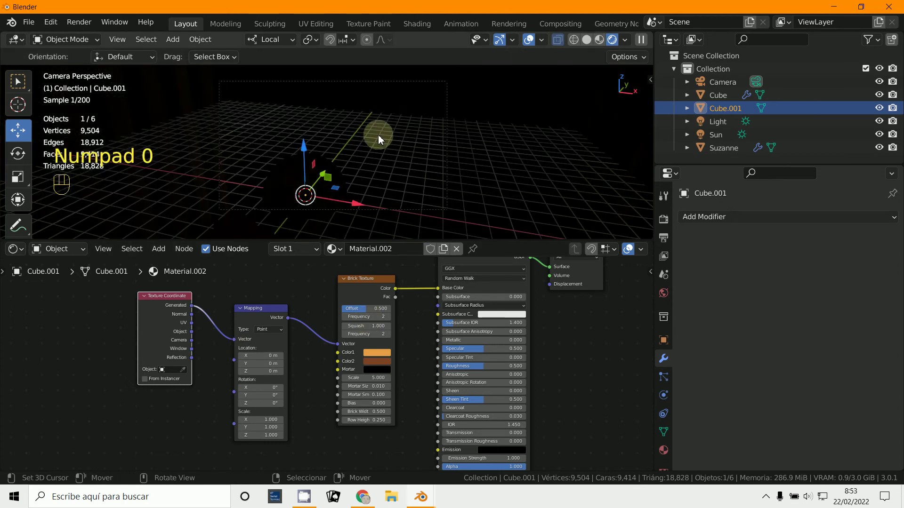
Step: Add a 2000 W point light, move it inside the room, and reselect the brick cube
click(380, 139)
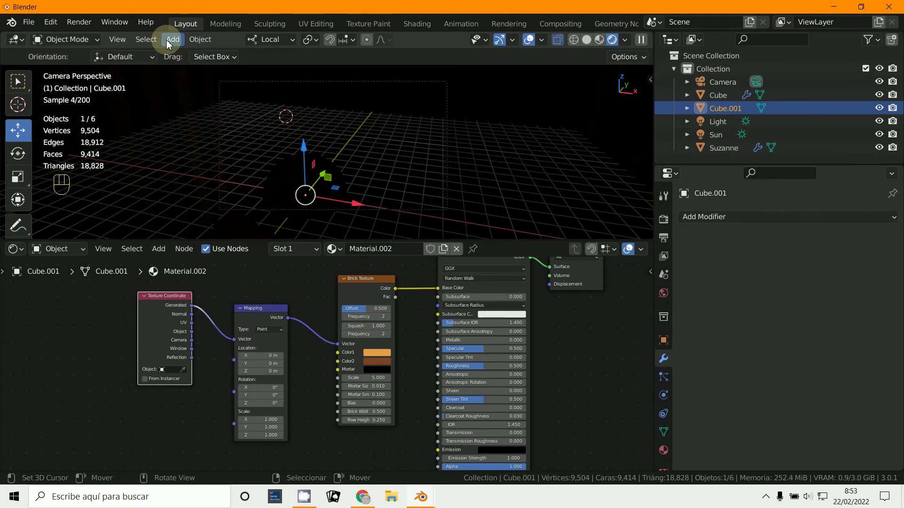
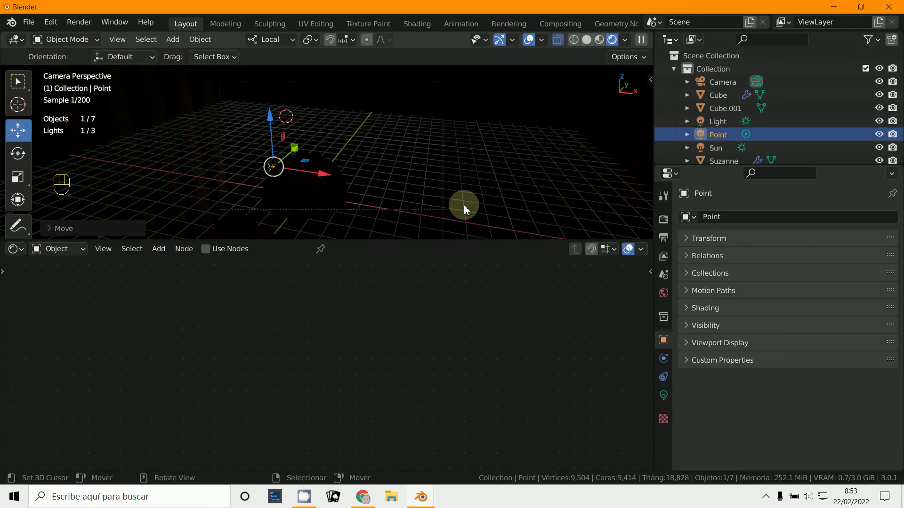
drag(303, 156, 267, 184)
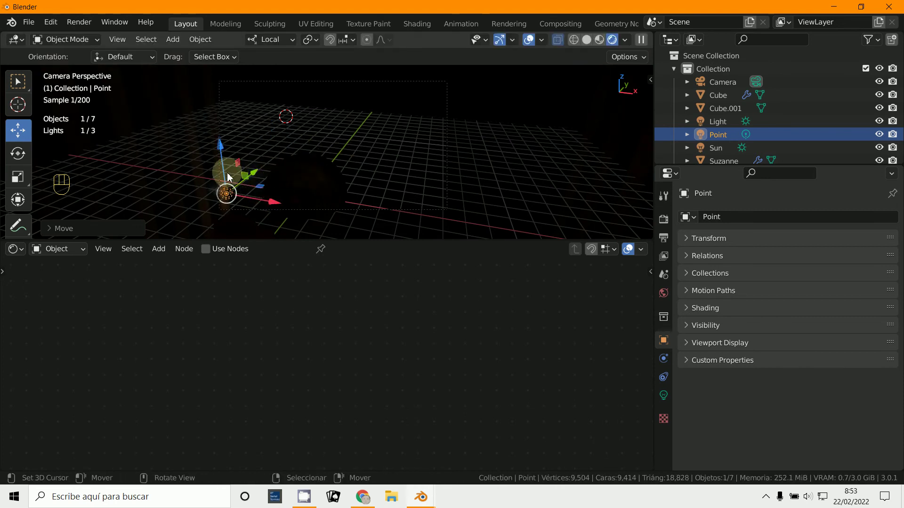
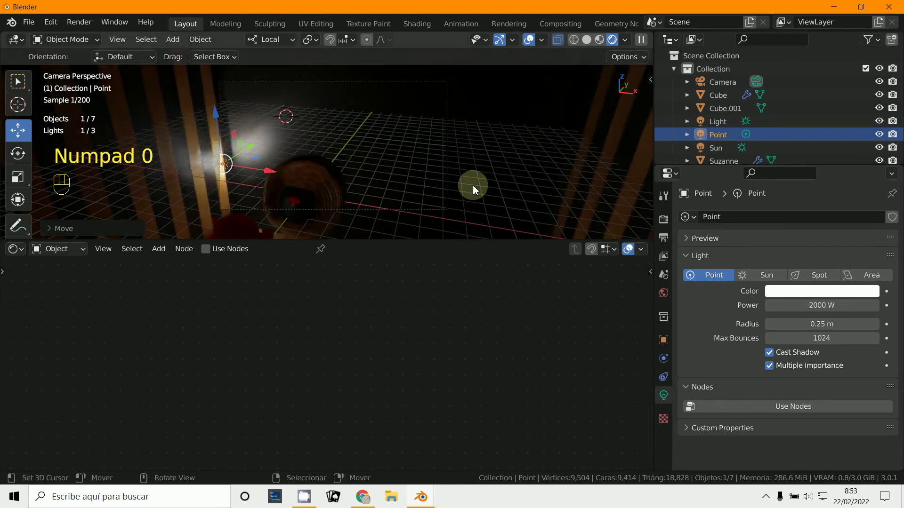
drag(264, 172, 337, 164)
drag(327, 161, 308, 200)
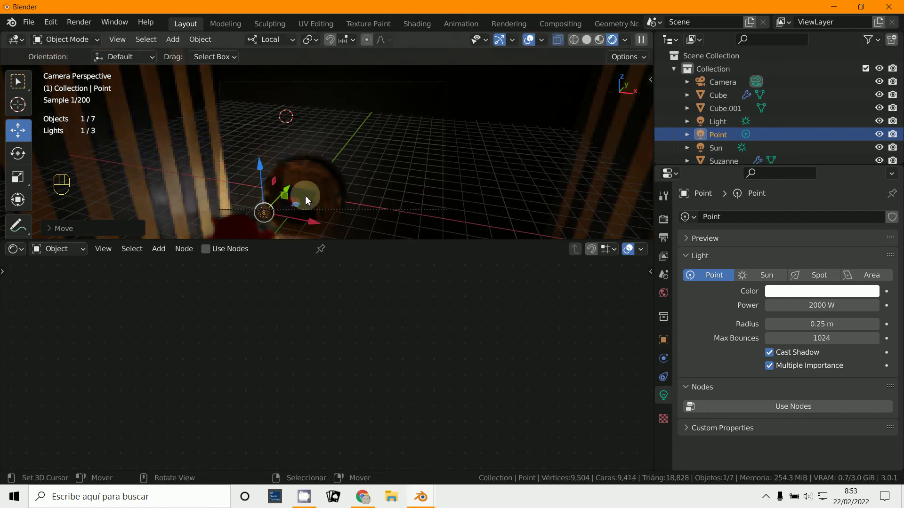
key(KP_0)
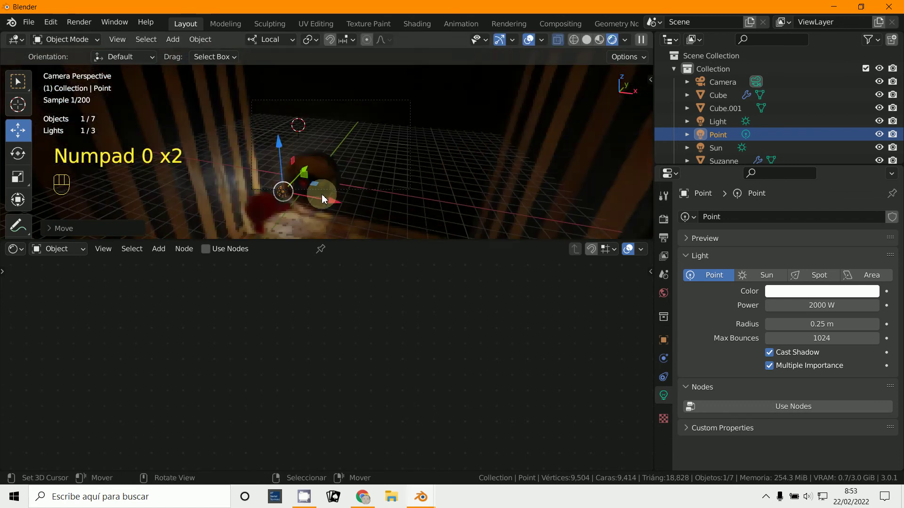
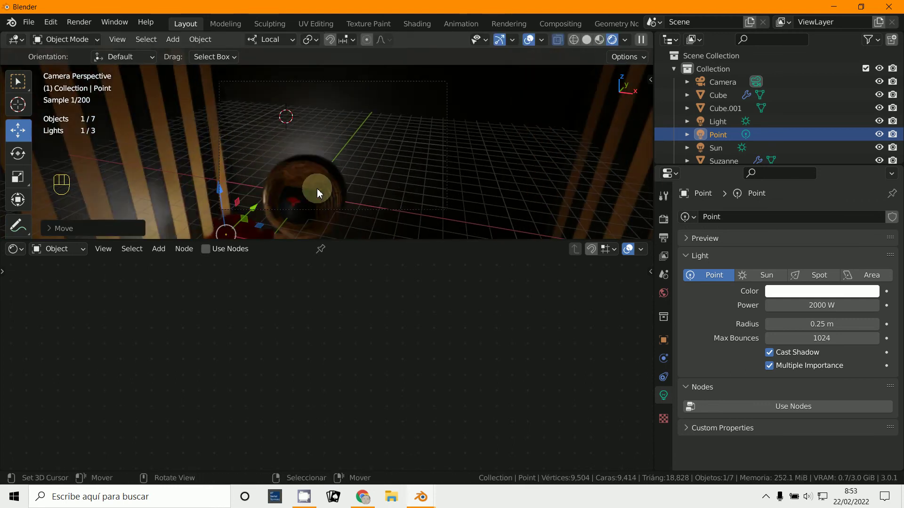
right_click(393, 157)
Step: Feed the Texture Coordinate UV output into the Mapping node and check the camera view
drag(397, 181, 400, 186)
drag(407, 180, 359, 167)
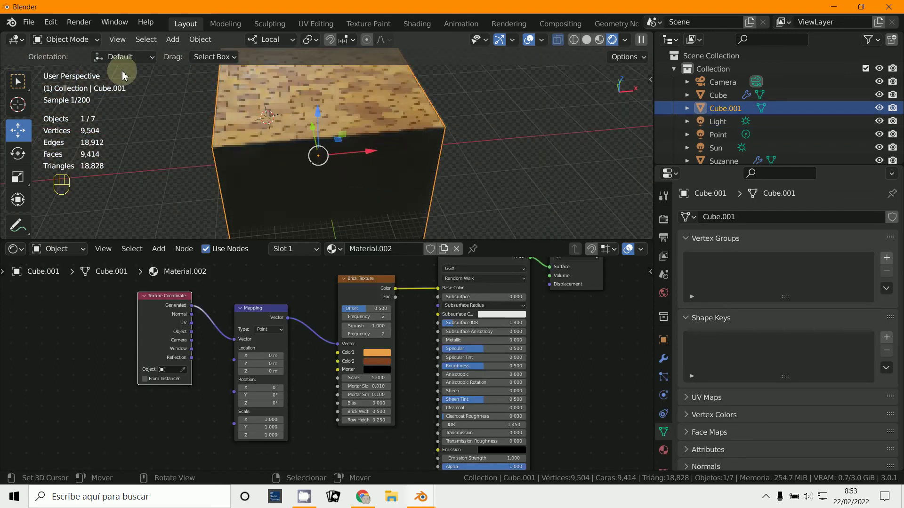
drag(69, 45, 69, 68)
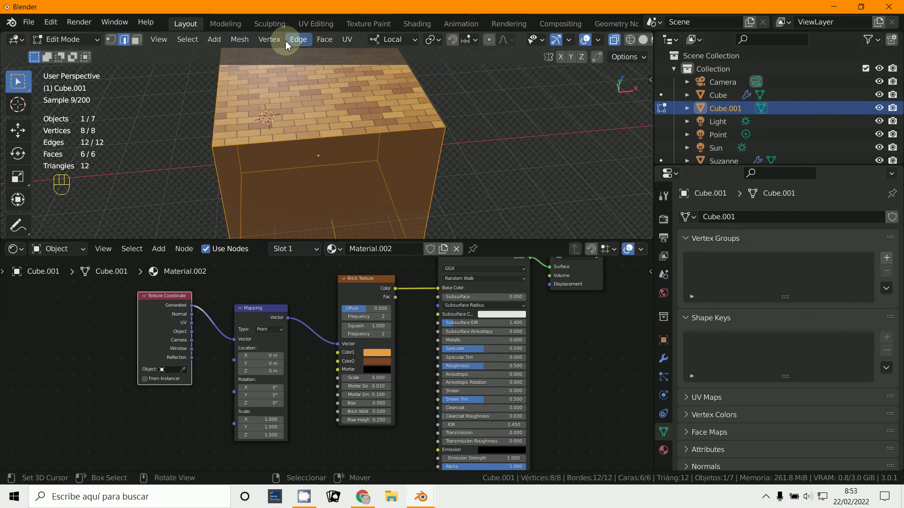
drag(239, 42, 407, 71)
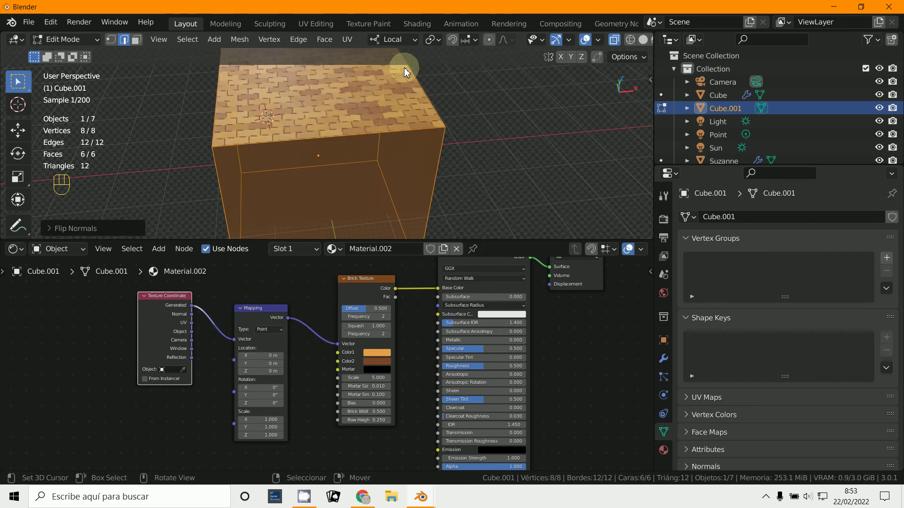
key(KP_0)
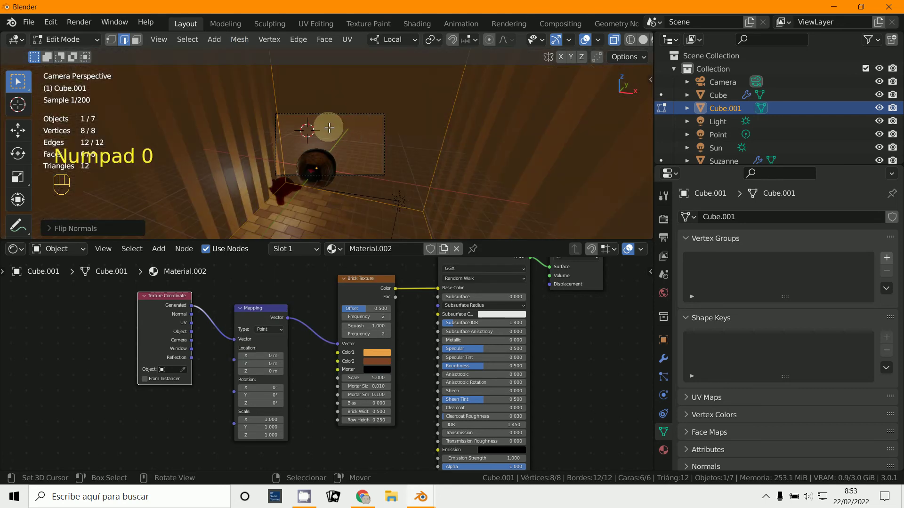
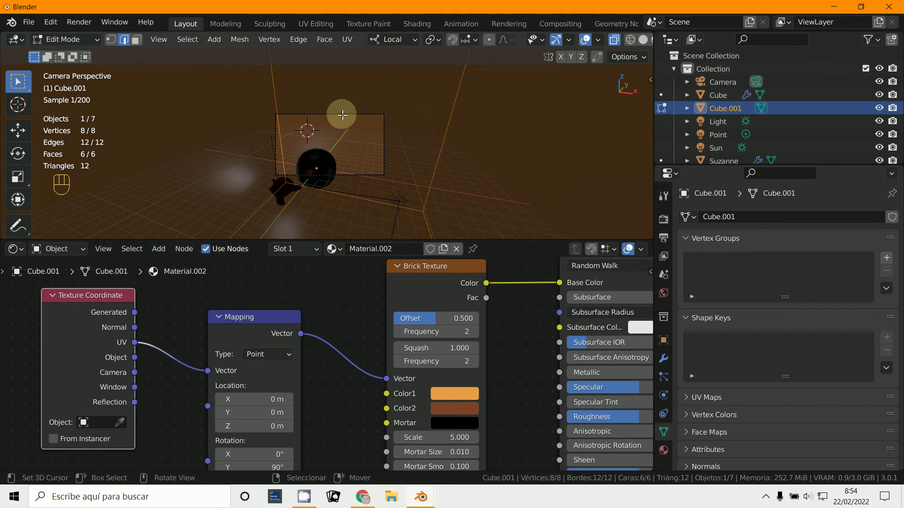
Step: Unwrap the cube with Lightmap Pack in Edit Mode, then return to Object Mode
drag(56, 46, 63, 70)
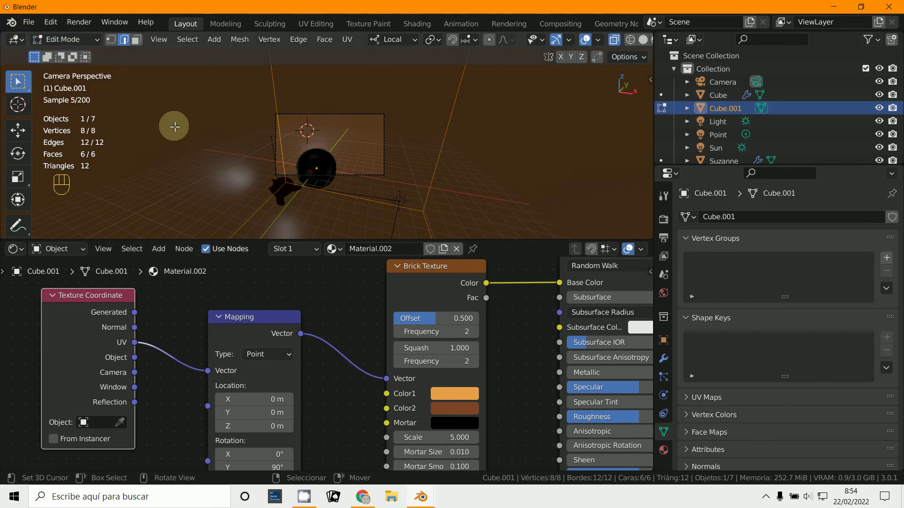
key(u)
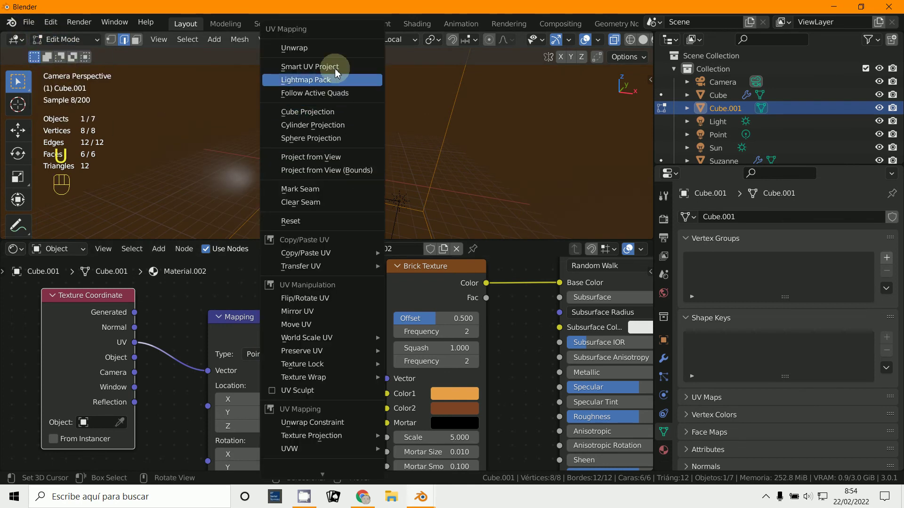
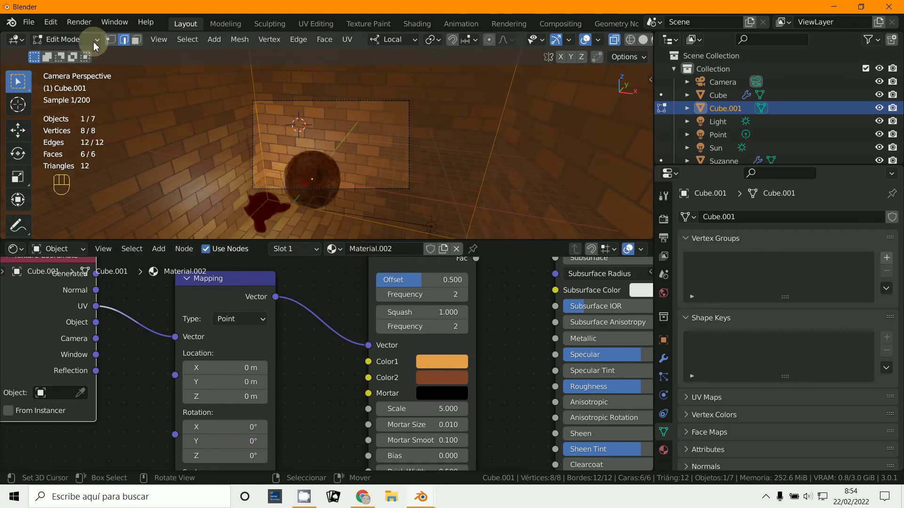
click(96, 46)
drag(59, 39, 112, 87)
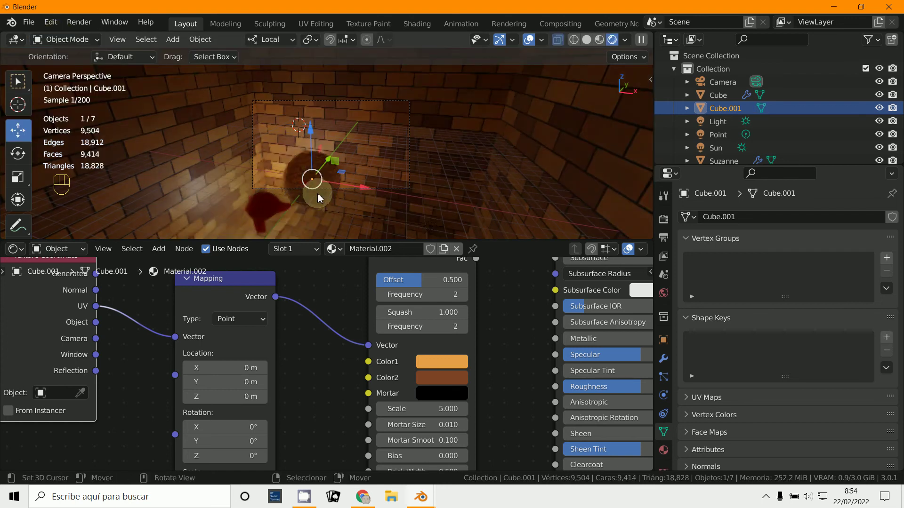
Step: Enable Lock Camera to View and move the camera to frame the sphere and Suzanne against the bricks
right_click(328, 193)
key(n)
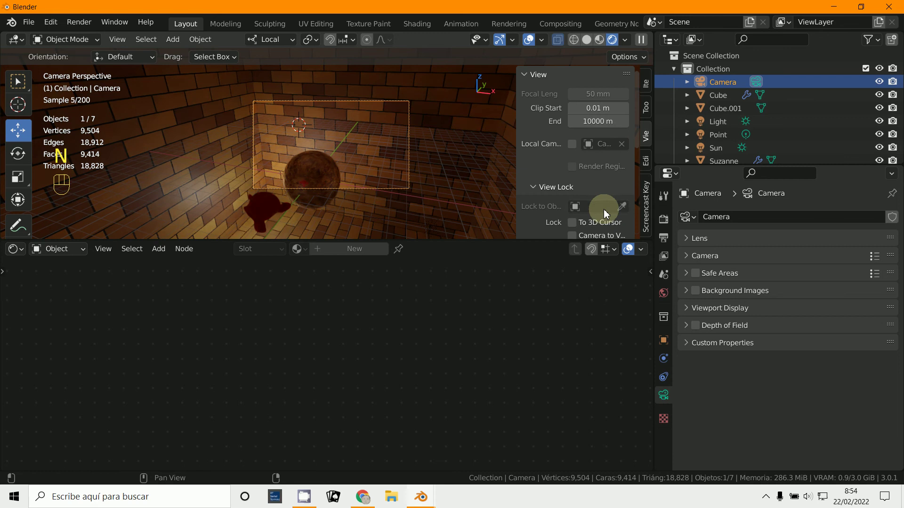
click(553, 197)
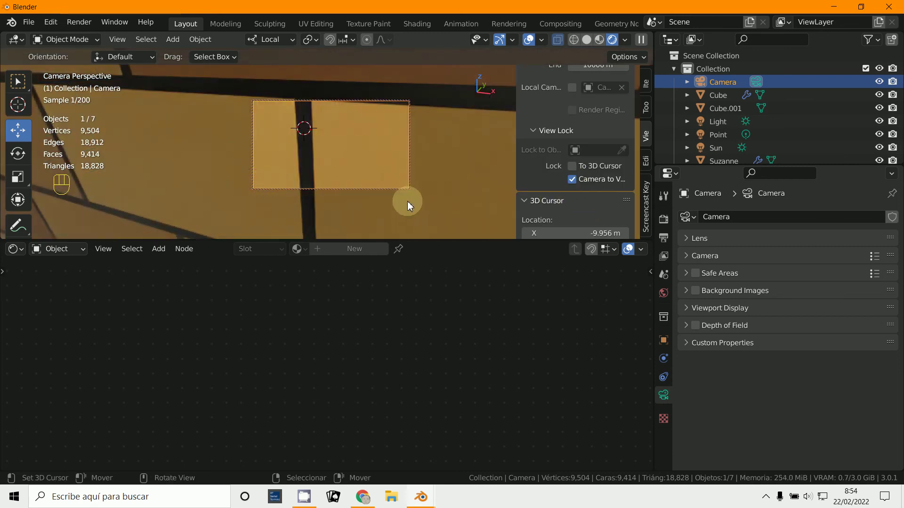
drag(424, 196, 384, 210)
drag(400, 204, 395, 202)
key(g)
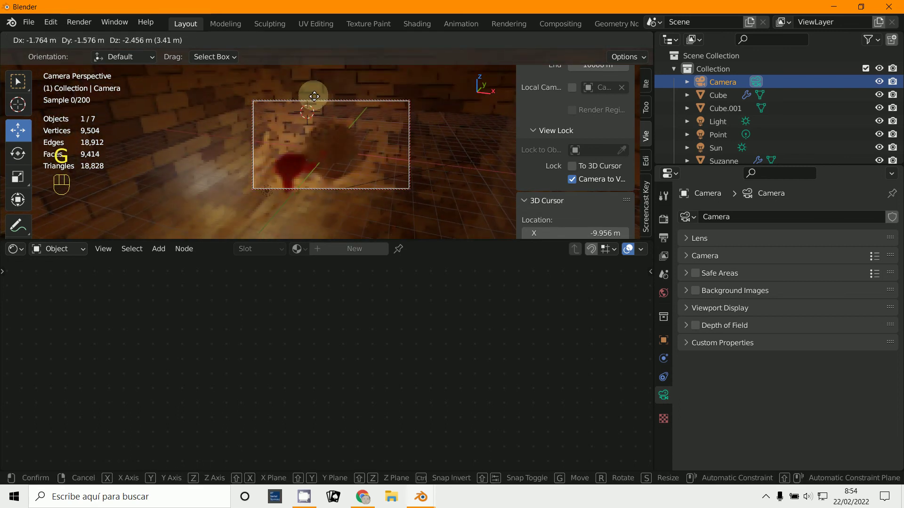
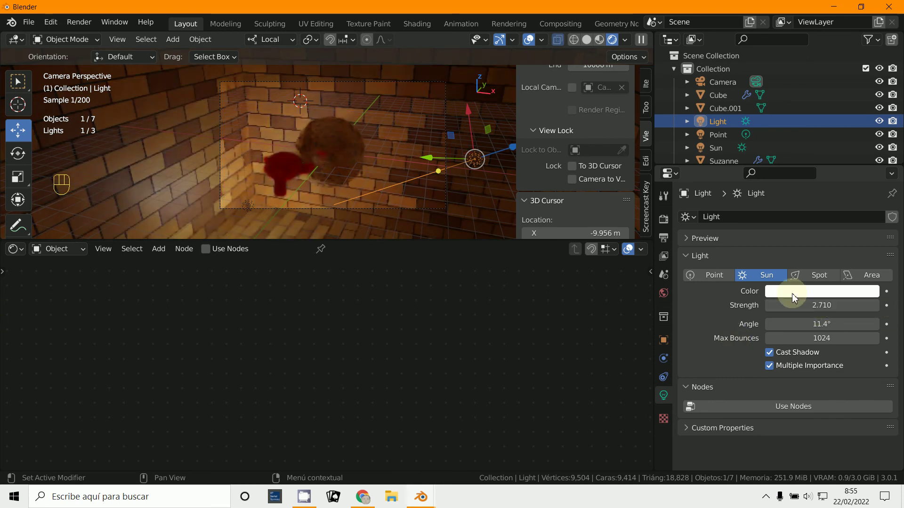
Step: Change the Sun into a 5000 W point light with 0.1 m radius and bring up the sphere's material nodes
click(718, 282)
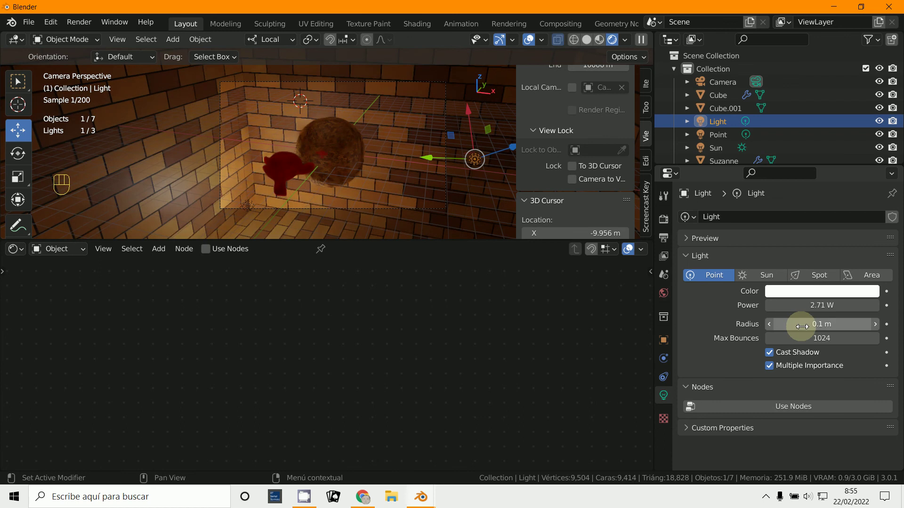
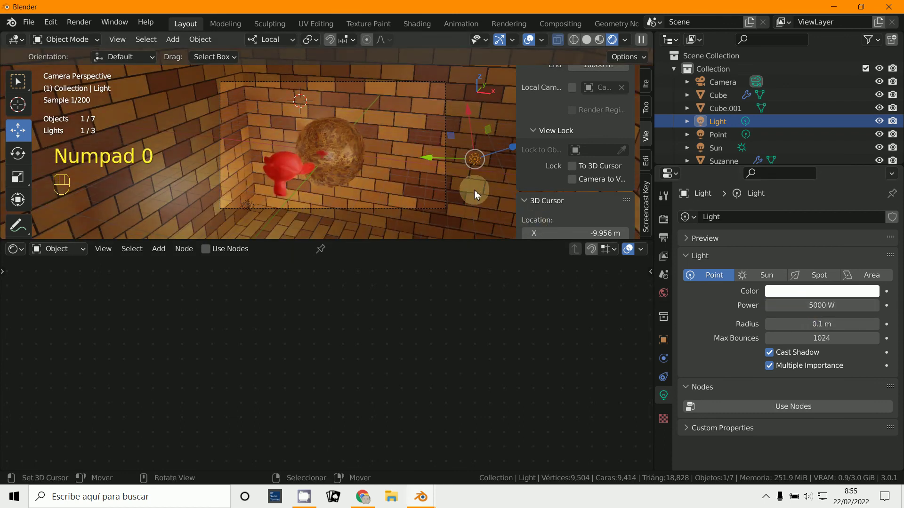
key(g)
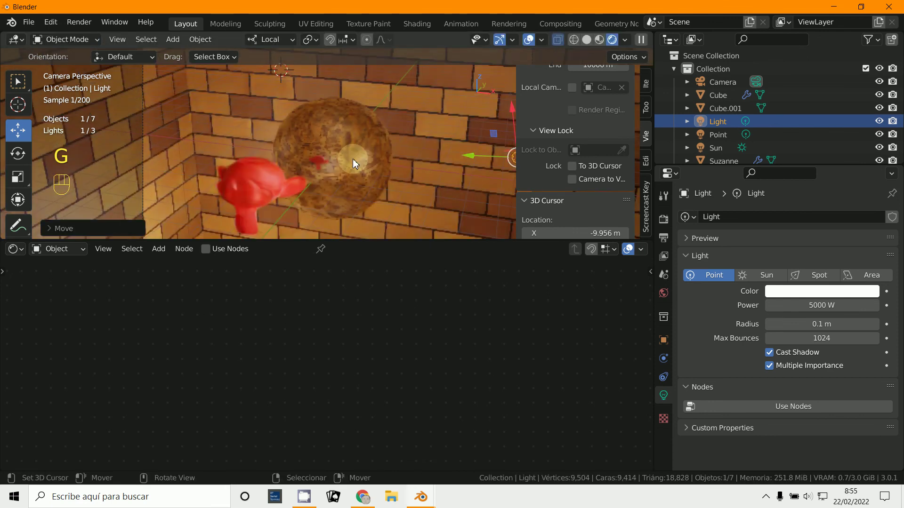
drag(51, 255, 260, 330)
middle_click(267, 331)
Step: Add a Glossy BSDF and connect it to the Material Output surface in place of the Principled BSDF
middle_click(214, 389)
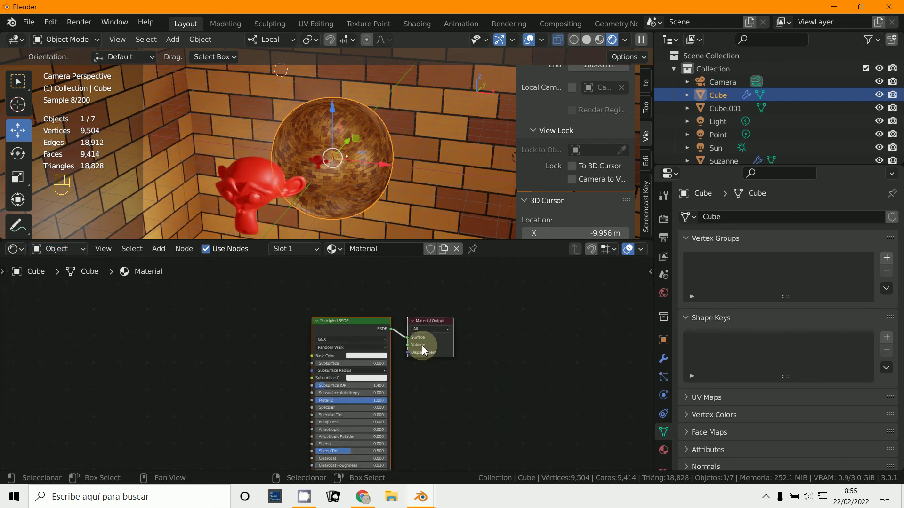
drag(434, 326, 445, 328)
click(355, 327)
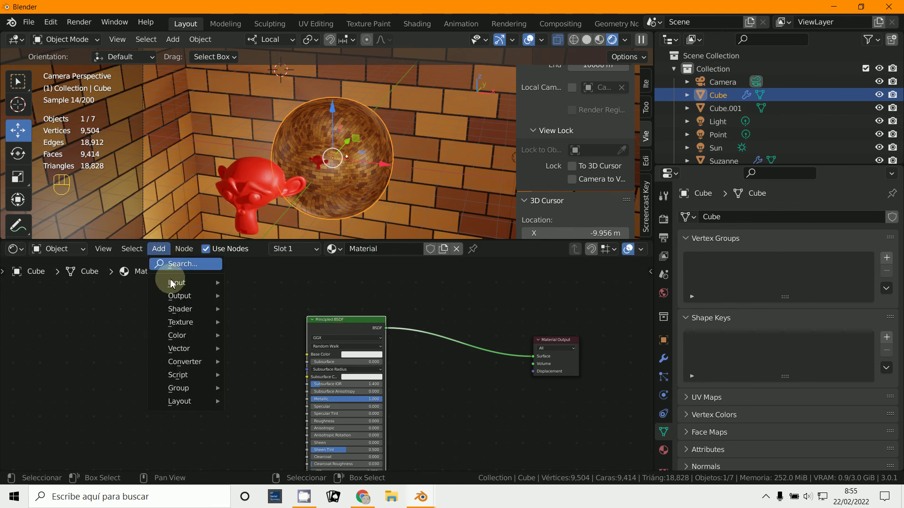
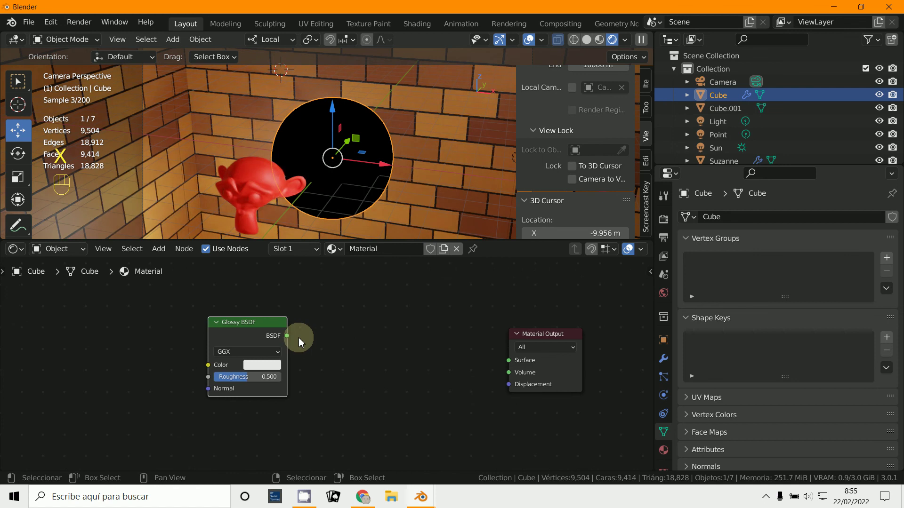
drag(311, 344, 286, 326)
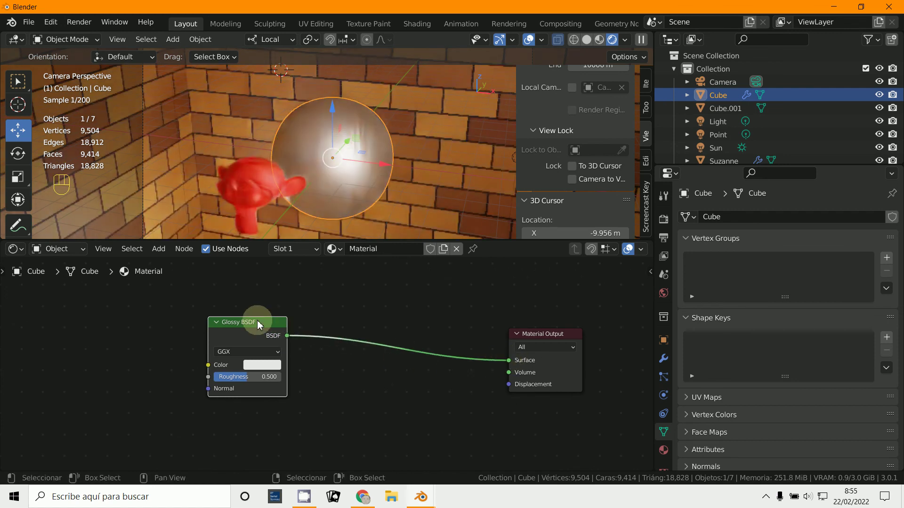
Step: Position the Glossy node by the output and set its Roughness to 0 for a perfect mirror
click(356, 348)
drag(268, 402, 359, 411)
drag(339, 404, 378, 194)
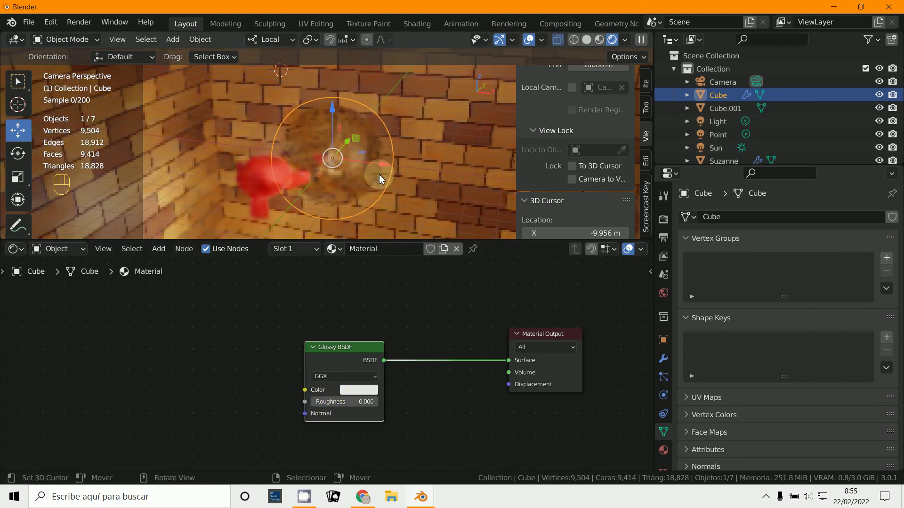